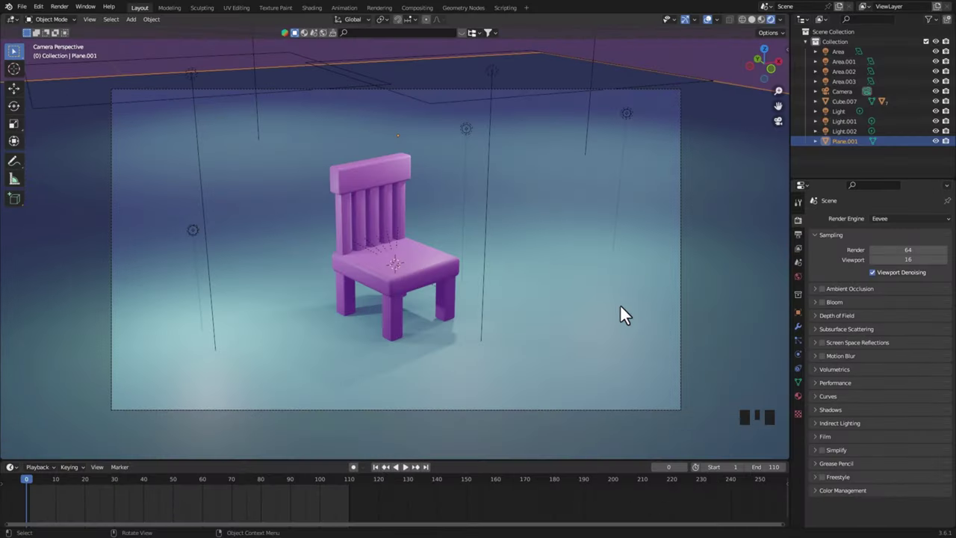
Orbit out of the camera framing around the chair and clear the selection
{"action": "left_click_drag", "start_coordinate": [622, 317], "coordinate": [580, 259]}
{"action": "scroll", "scroll_direction": "up", "scroll_amount": 3}
{"action": "left_click_drag", "start_coordinate": [586, 285], "coordinate": [614, 128]}
{"action": "left_click", "coordinate": [614, 128]}
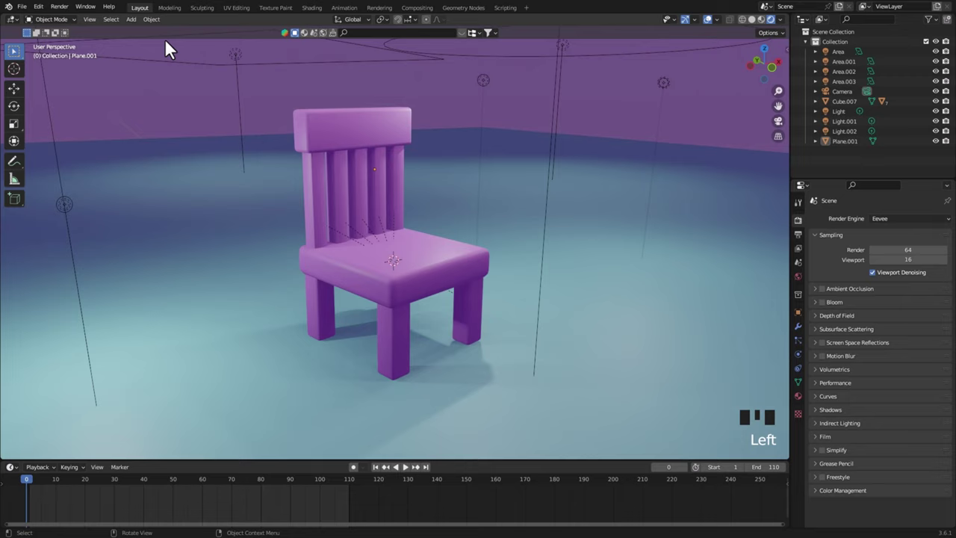
Add a lattice, scale it up around the chair and rotate it about the vertical axis
{"action": "left_click_drag", "start_coordinate": [143, 27], "coordinate": [419, 280]}
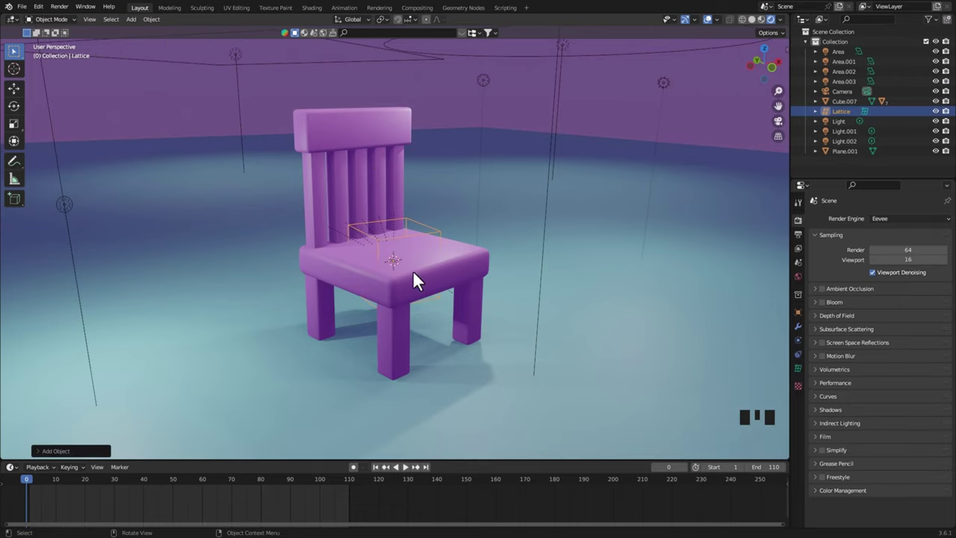
{"action": "scroll", "scroll_direction": "down", "scroll_amount": 3}
{"action": "left_click_drag", "start_coordinate": [410, 326], "coordinate": [448, 301]}
{"action": "key", "text": "s"}
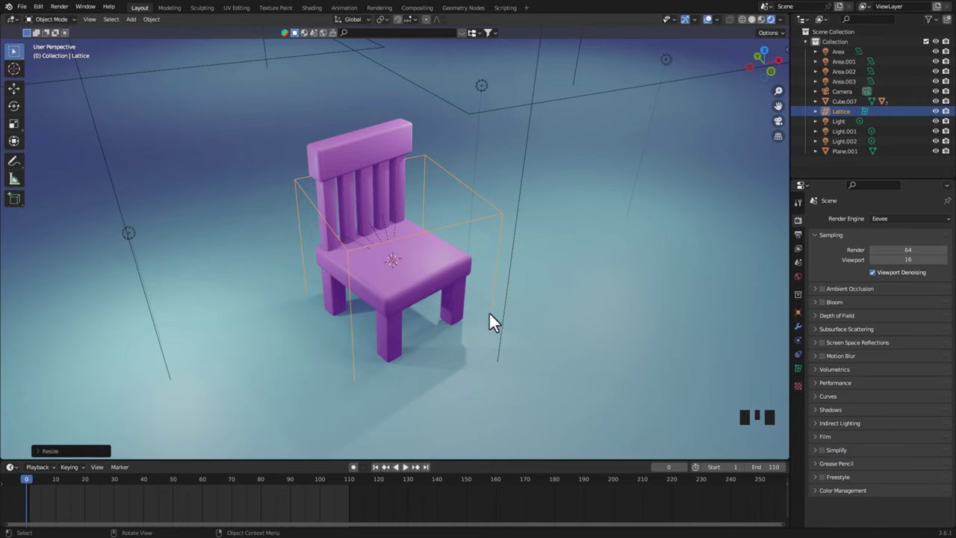
{"action": "left_click_drag", "start_coordinate": [550, 310], "coordinate": [499, 305]}
{"action": "key", "text": "r"}
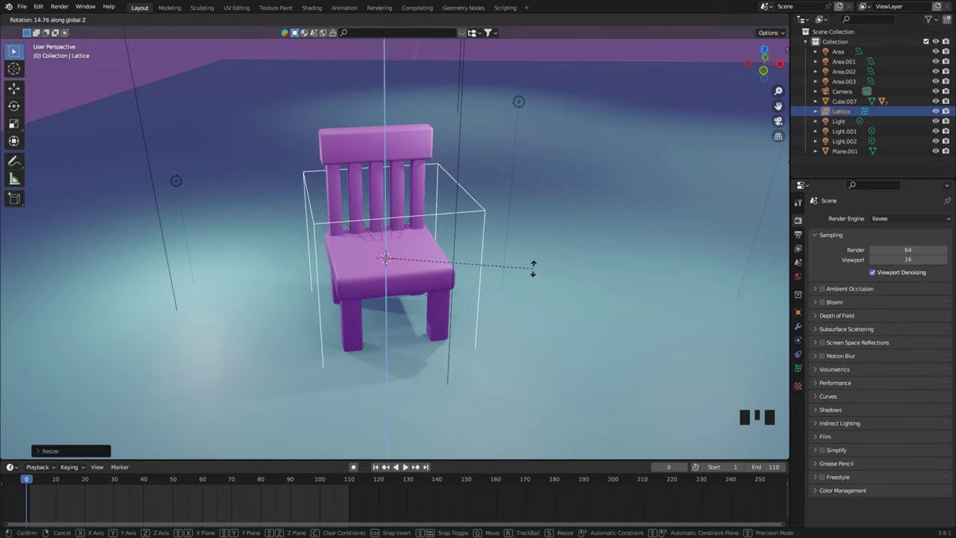
{"action": "left_click_drag", "start_coordinate": [522, 362], "coordinate": [485, 320]}
Stretch the lattice vertically and raise it on Z until it covers the whole chair
{"action": "key", "text": "s"}
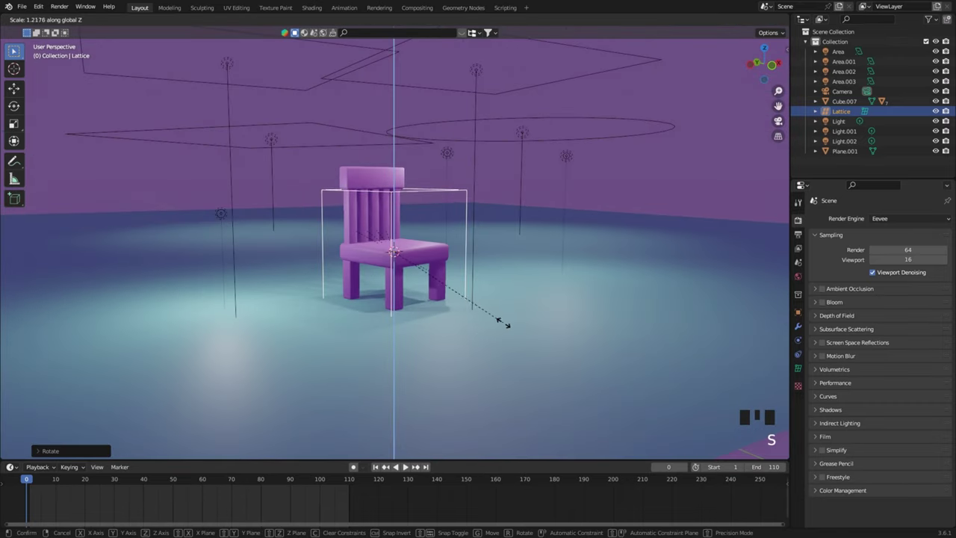
{"action": "key", "text": "g"}
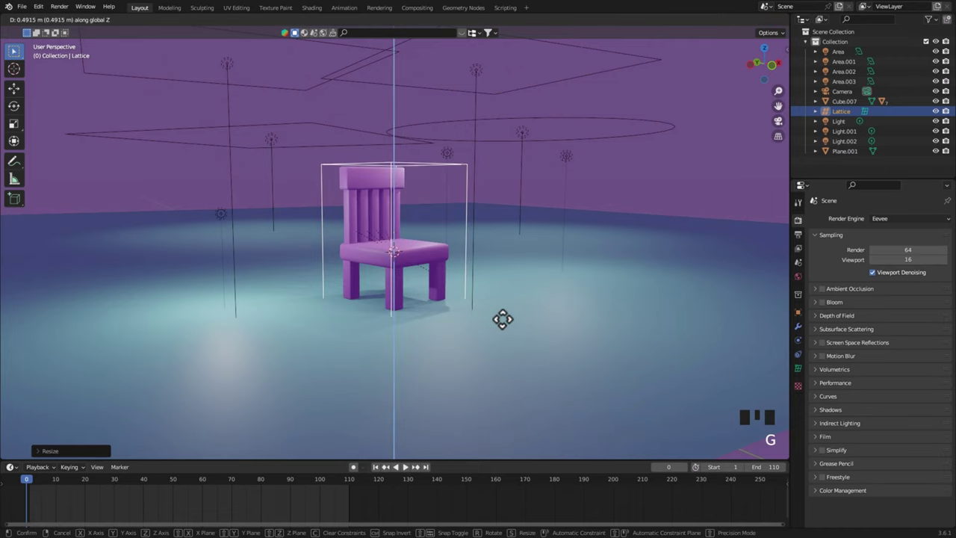
{"action": "left_click_drag", "start_coordinate": [537, 332], "coordinate": [602, 306]}
{"action": "scroll", "scroll_direction": "up", "scroll_amount": 3}
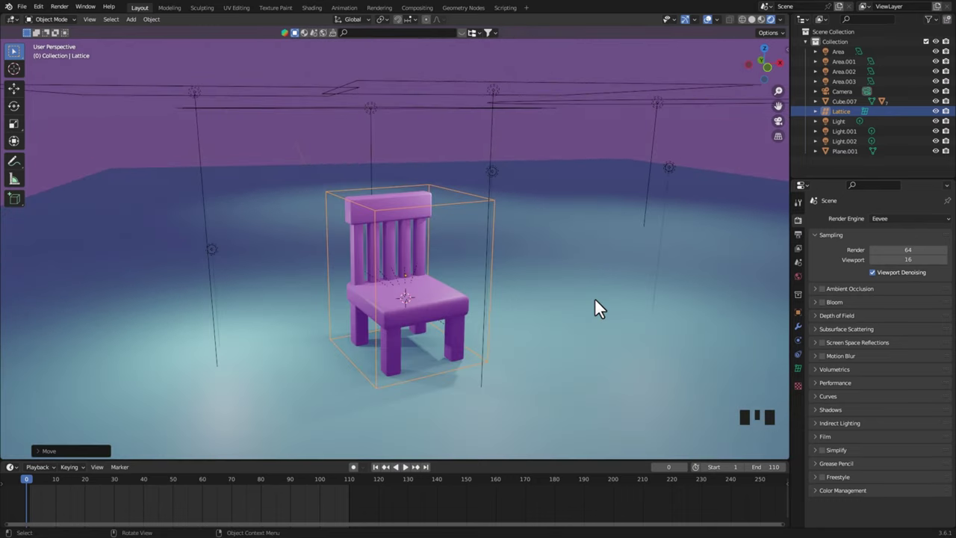
{"action": "left_click_drag", "start_coordinate": [640, 317], "coordinate": [638, 349]}
Set the lattice Resolution W to 4 in its Object Data Properties
{"action": "left_click", "coordinate": [805, 377]}
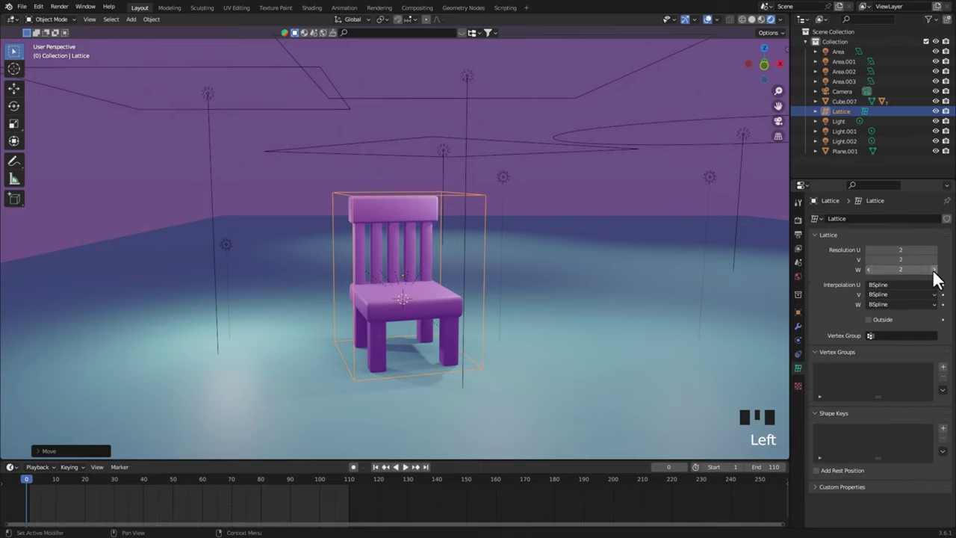
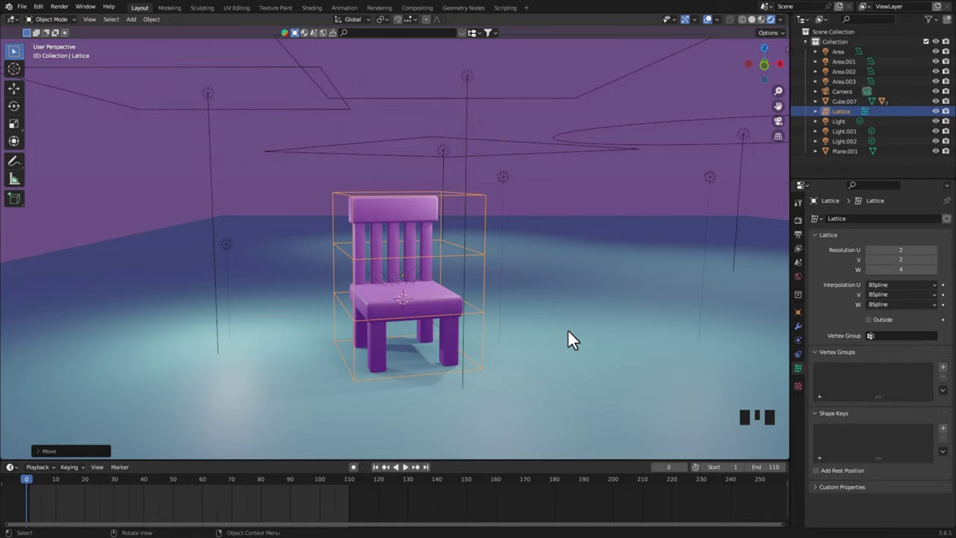
{"action": "left_click_drag", "start_coordinate": [583, 316], "coordinate": [582, 319]}
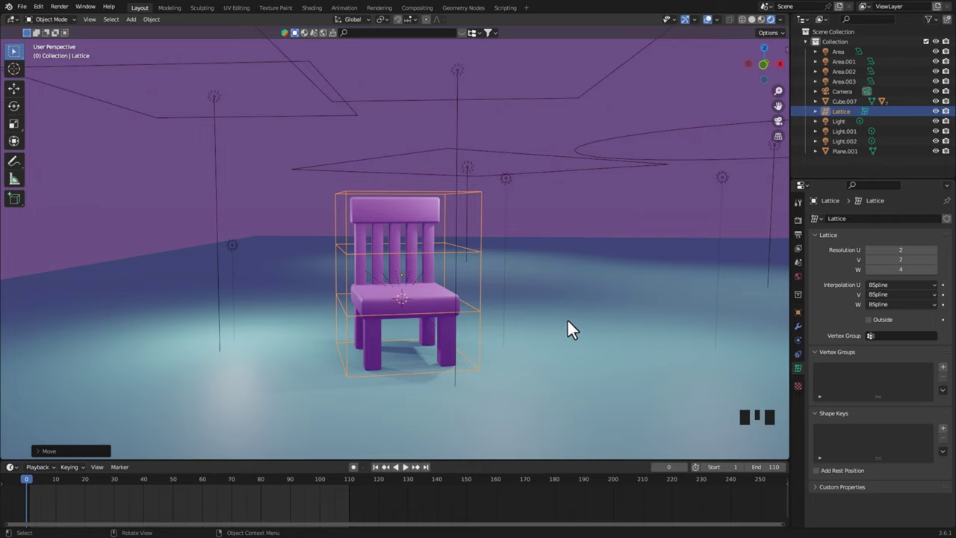
Give the top backrest piece a Lattice modifier targeting the lattice object
{"action": "left_click", "coordinate": [420, 217]}
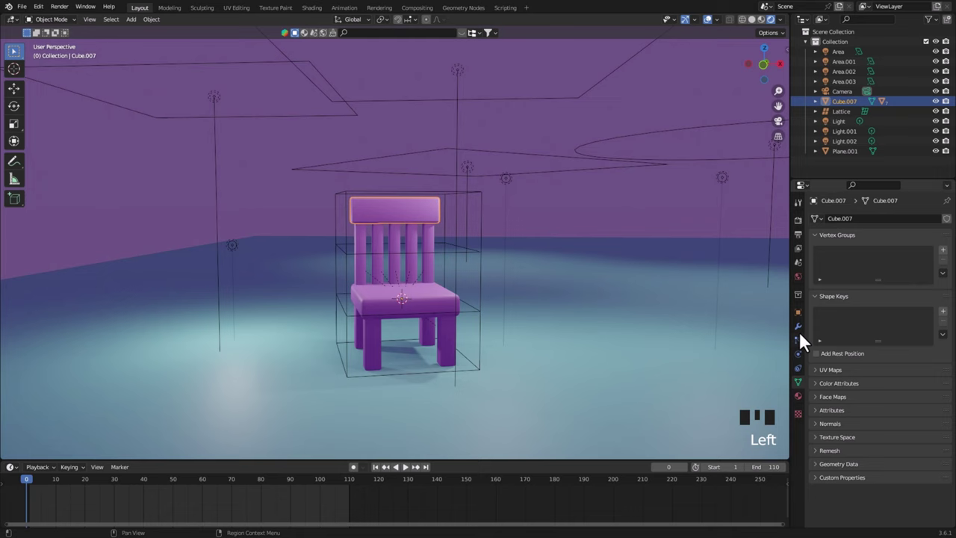
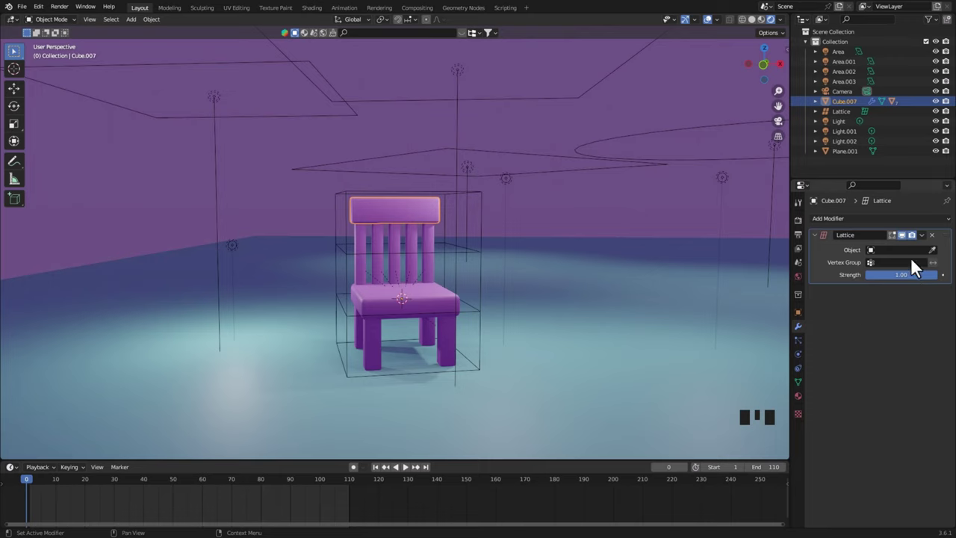
{"action": "left_click", "coordinate": [939, 259]}
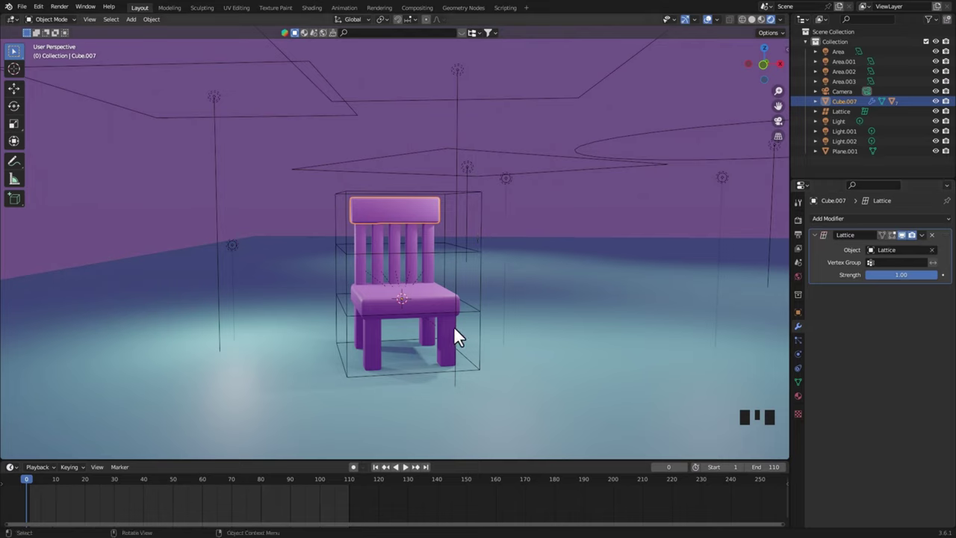
Select all remaining chair pieces with the backrest as the active object
{"action": "left_click", "coordinate": [450, 351]}
{"action": "left_click", "coordinate": [400, 316]}
{"action": "left_click", "coordinate": [368, 272]}
{"action": "left_click", "coordinate": [386, 272]}
{"action": "left_click", "coordinate": [402, 275]}
{"action": "left_click_drag", "start_coordinate": [416, 277], "coordinate": [426, 277]}
{"action": "left_click_drag", "start_coordinate": [436, 273], "coordinate": [448, 309]}
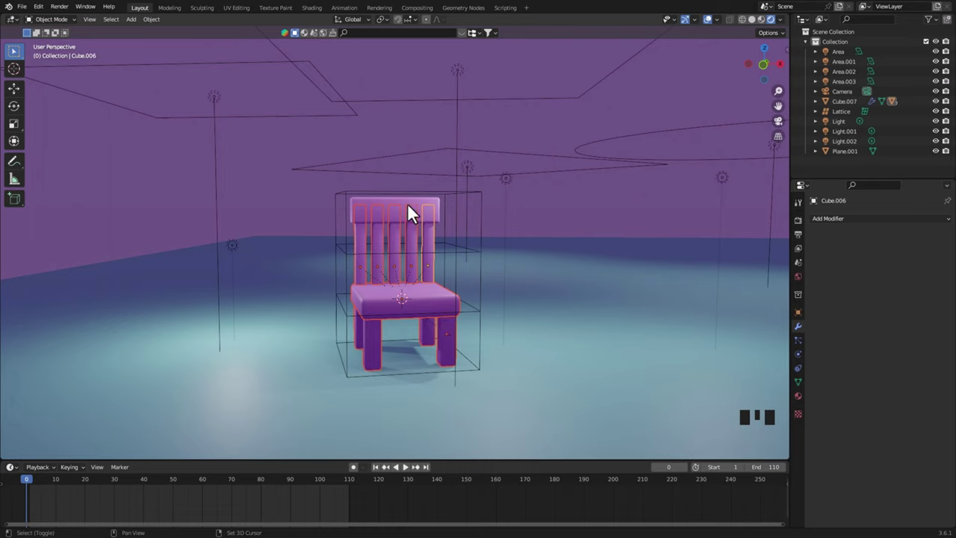
{"action": "left_click", "coordinate": [425, 208]}
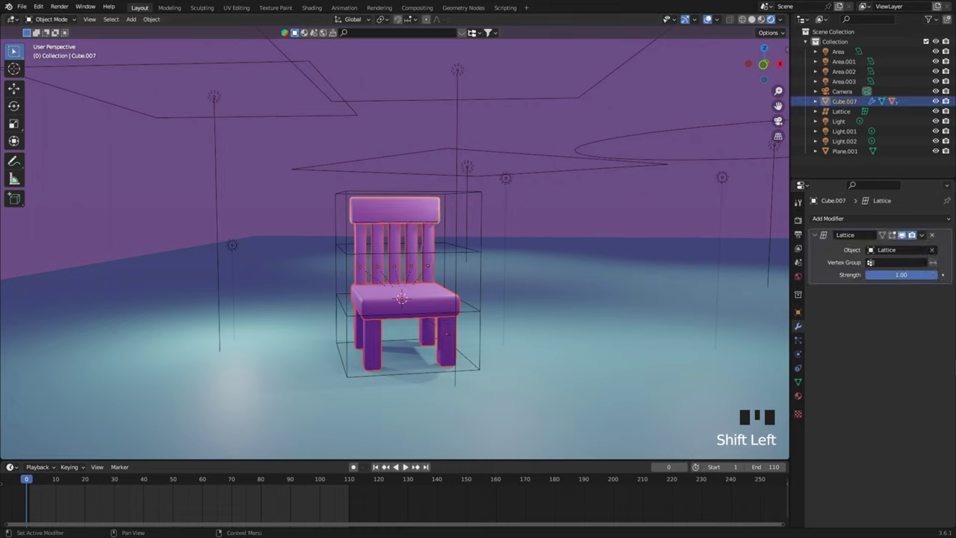
Copy the Lattice modifier to the selected pieces and check a spindle's deformation
{"action": "left_click_drag", "start_coordinate": [927, 241], "coordinate": [916, 324]}
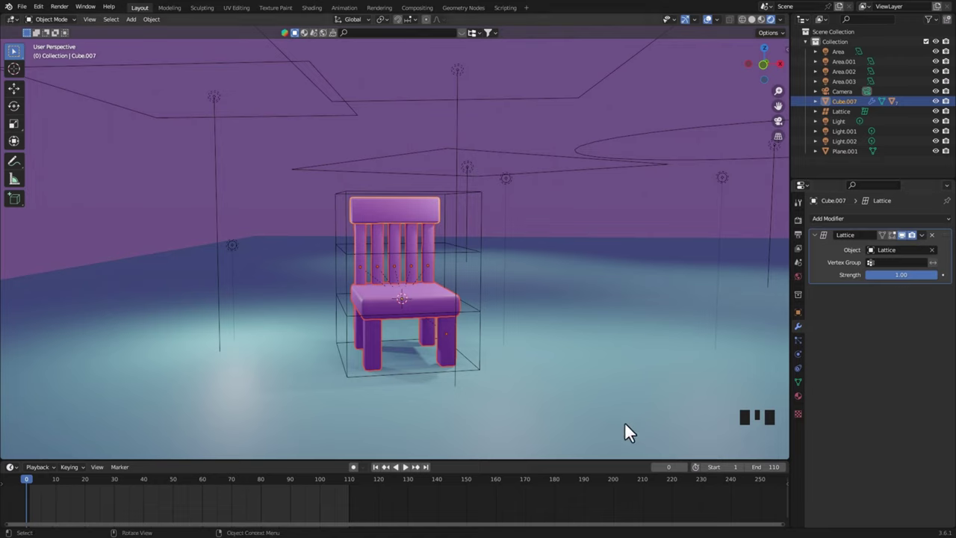
{"action": "left_click", "coordinate": [580, 229]}
{"action": "left_click", "coordinate": [423, 269]}
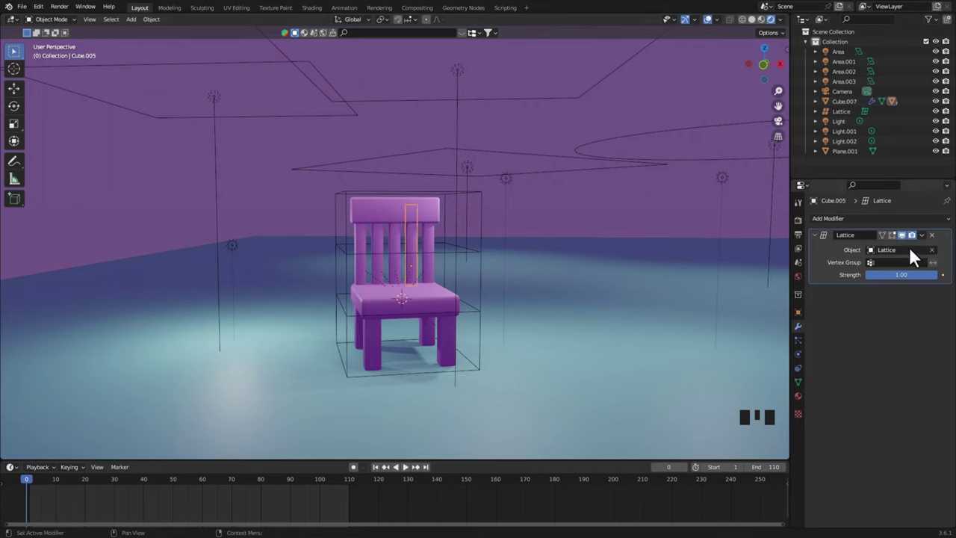
{"action": "left_click", "coordinate": [572, 223]}
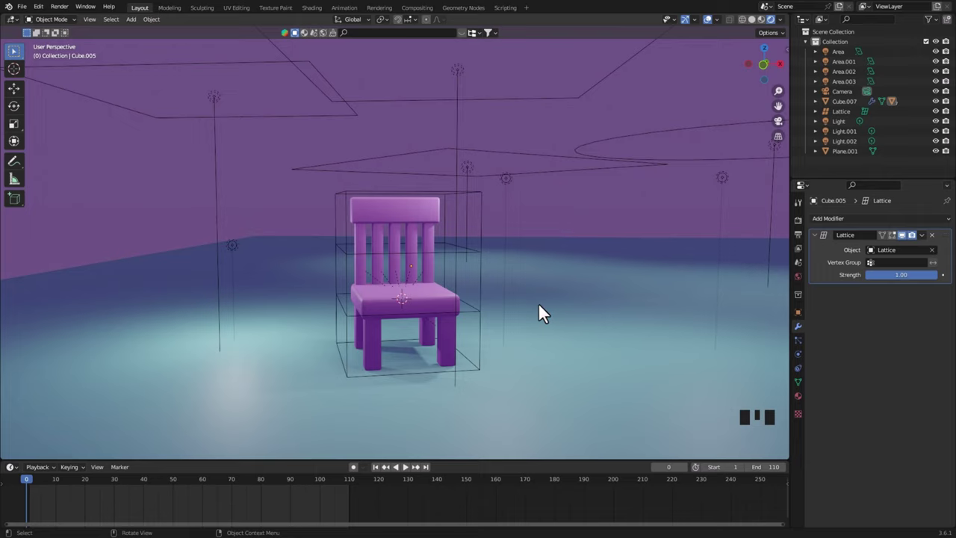
{"action": "left_click_drag", "start_coordinate": [542, 303], "coordinate": [504, 281]}
Give the lattice a Basis shape key plus Key 1–4, removing the extra key
{"action": "left_click", "coordinate": [504, 280]}
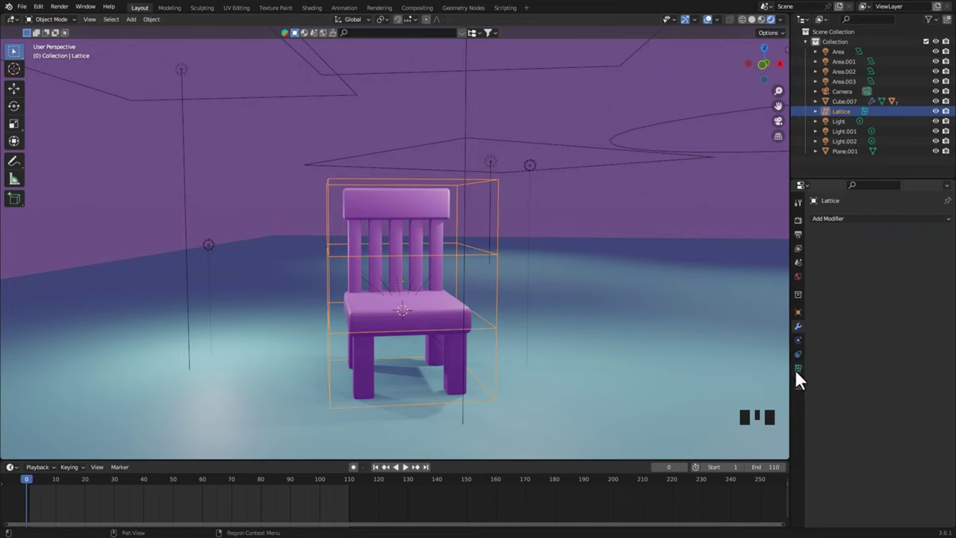
{"action": "left_click", "coordinate": [803, 376]}
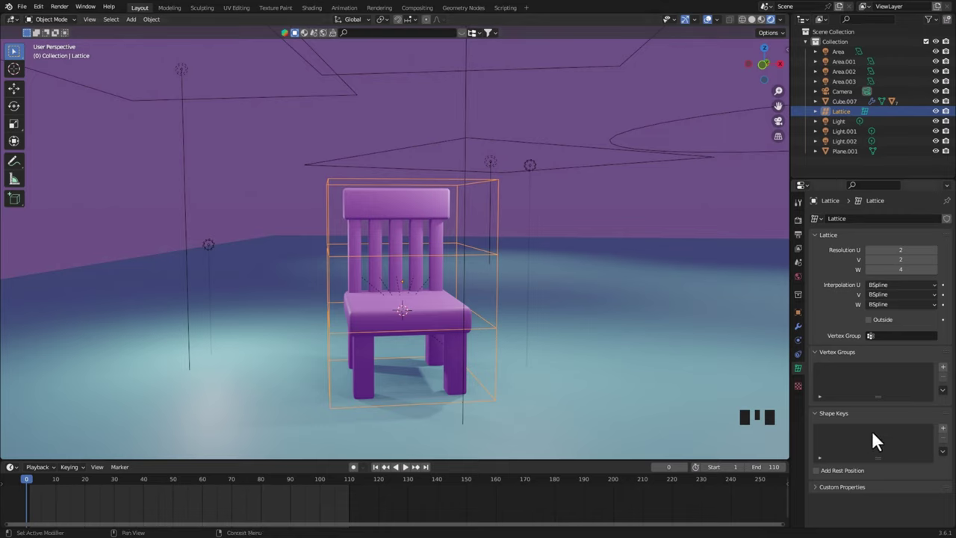
{"action": "left_click_drag", "start_coordinate": [949, 438], "coordinate": [900, 451]}
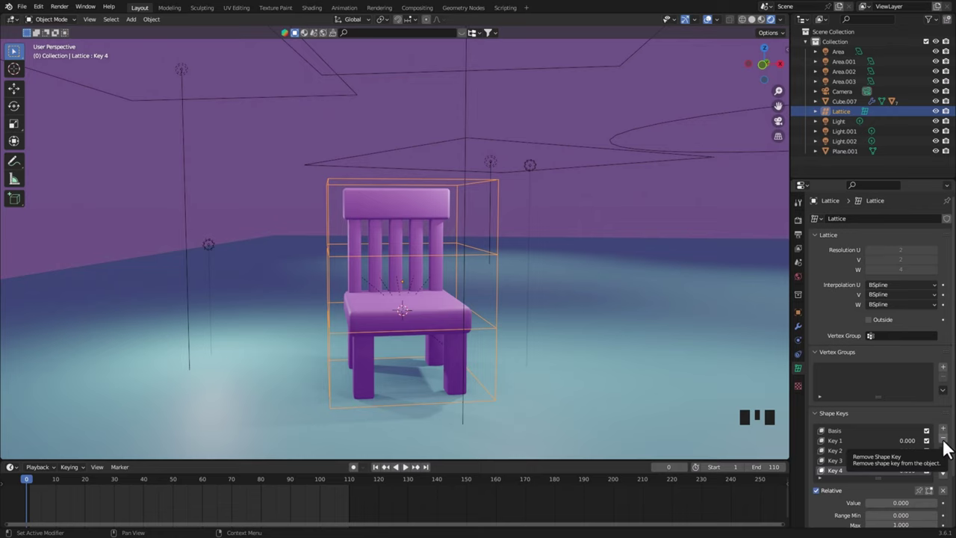
{"action": "left_click_drag", "start_coordinate": [950, 448], "coordinate": [948, 437]}
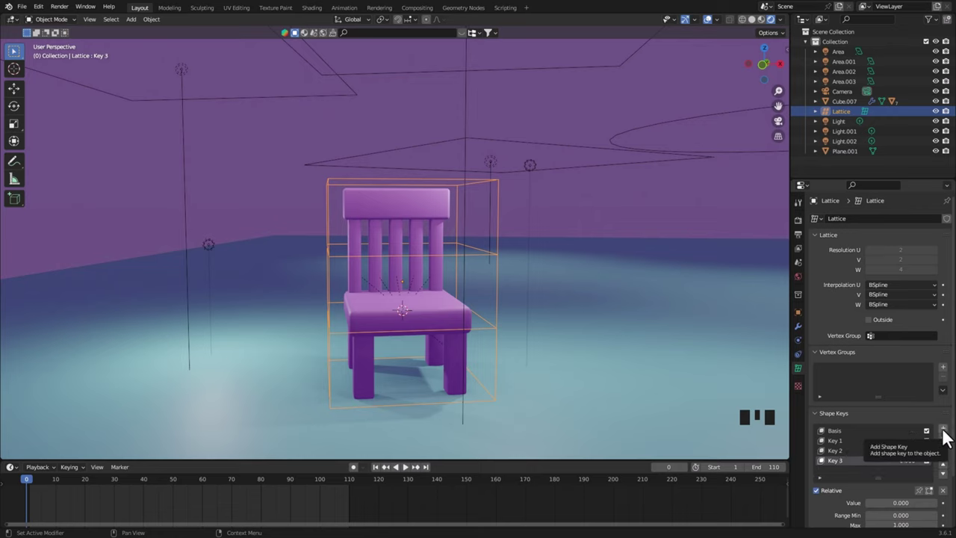
{"action": "left_click", "coordinate": [948, 437]}
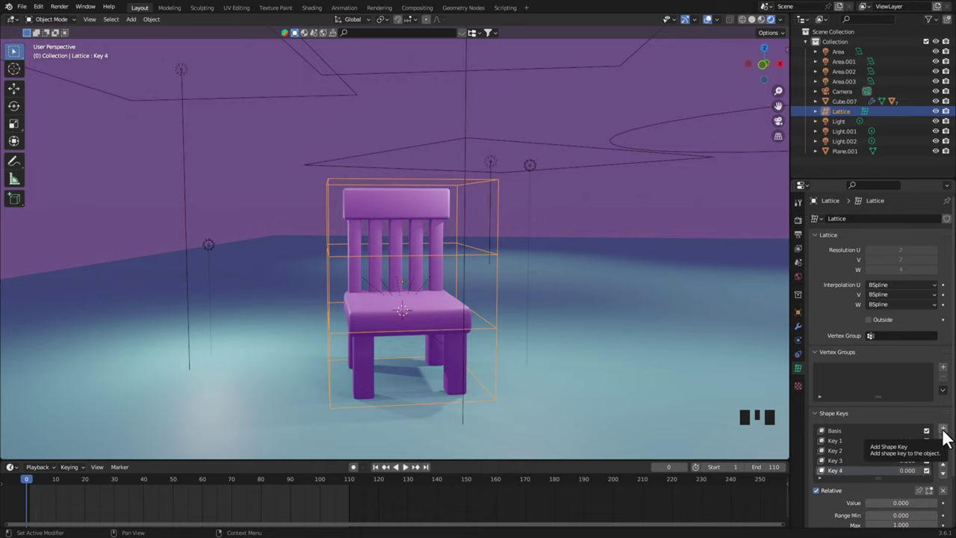
{"action": "scroll", "scroll_direction": "down", "scroll_amount": 3}
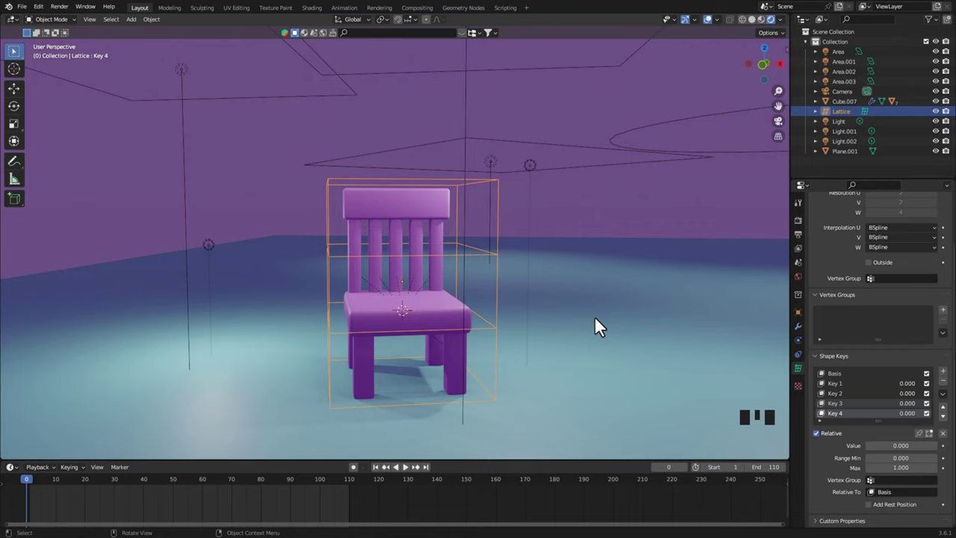
Edit Key 1 by lowering the top lattice points on Z so the chair looks squashed
{"action": "key", "text": "Tab"}
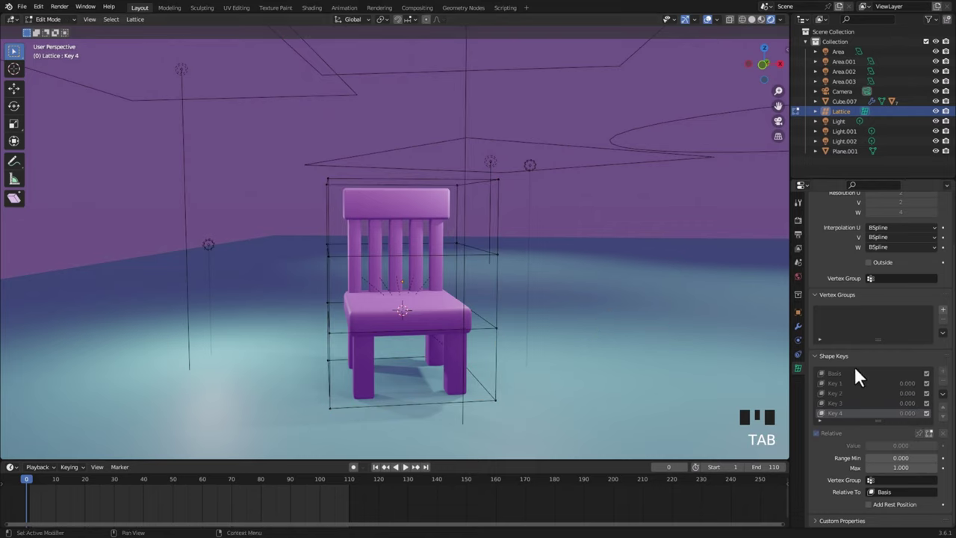
{"action": "left_click", "coordinate": [845, 393]}
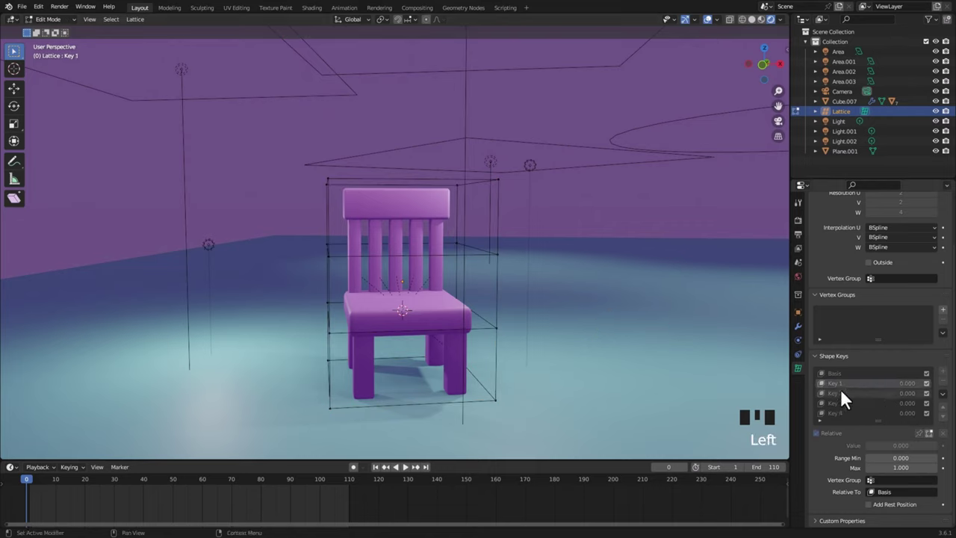
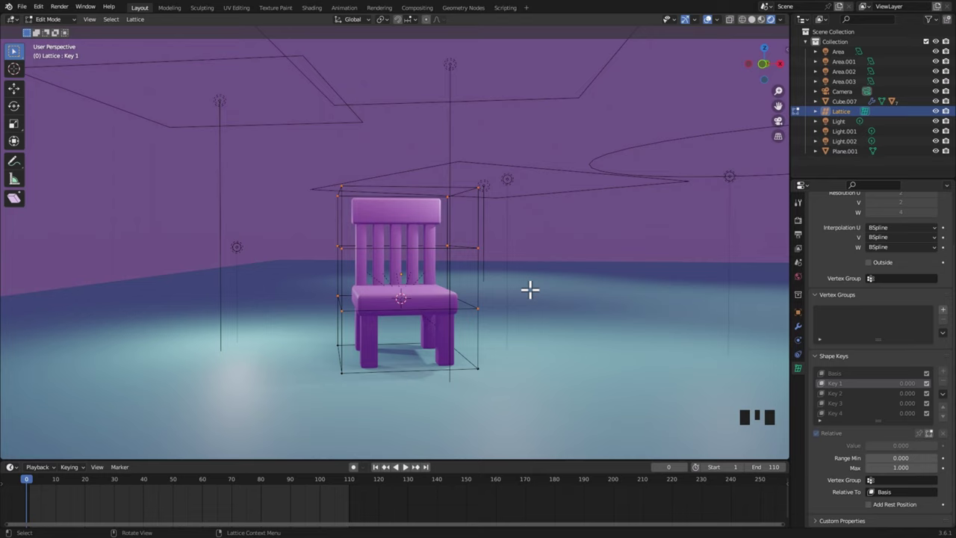
{"action": "key", "text": "g"}
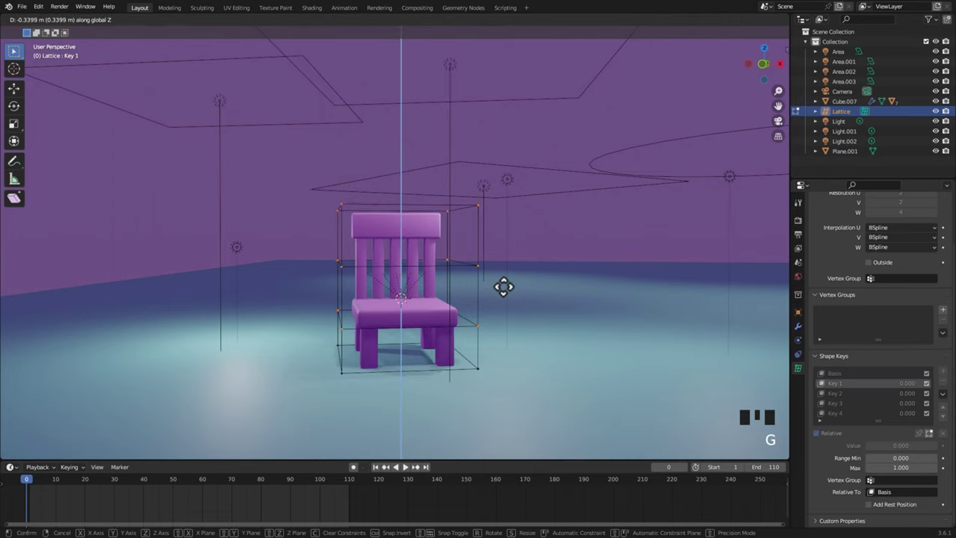
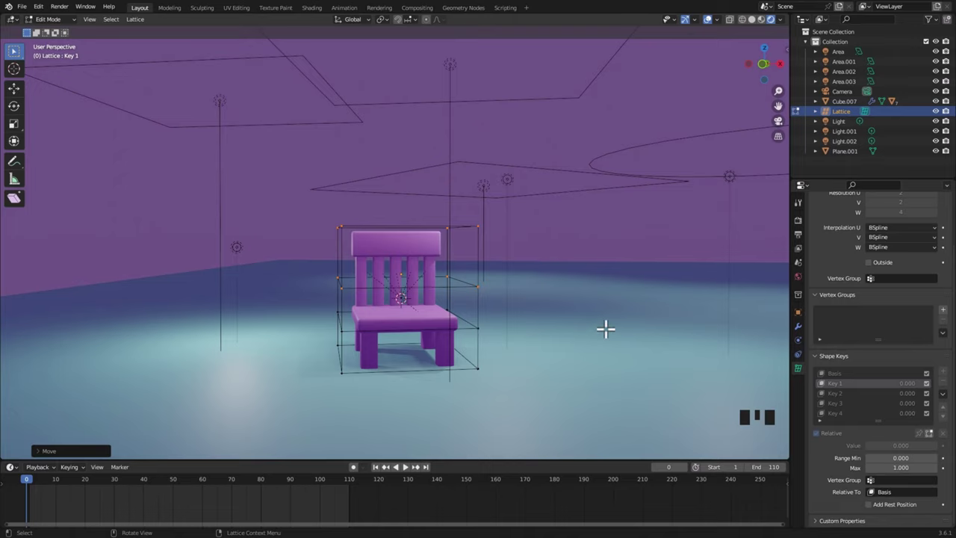
{"action": "key", "text": "Tab"}
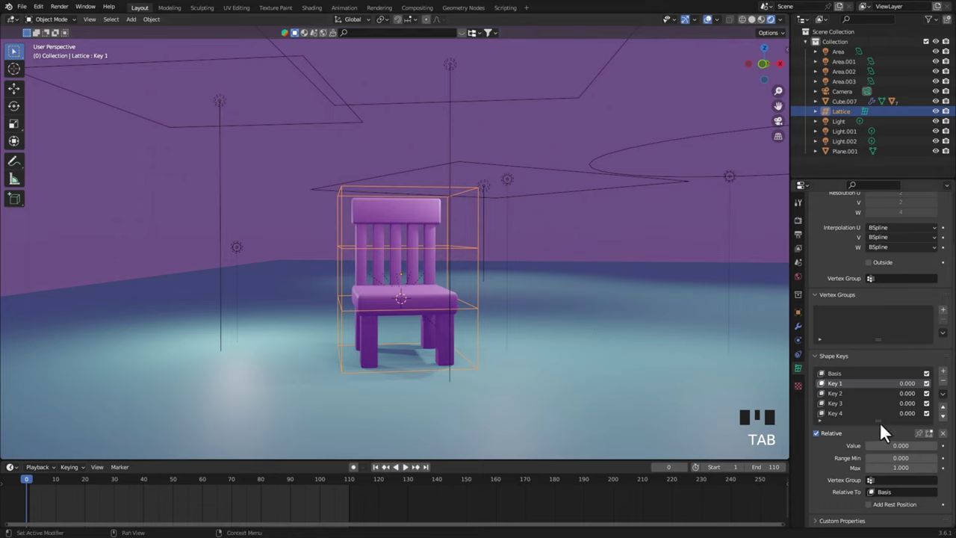
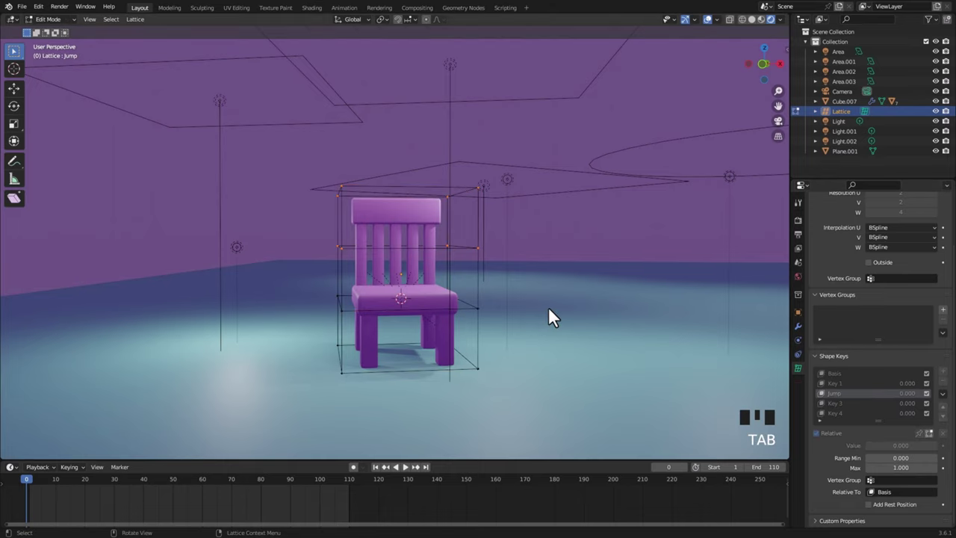
Edit the Jump key by lifting all lattice points upward off the floor
{"action": "key", "text": "a"}
{"action": "key", "text": "g"}
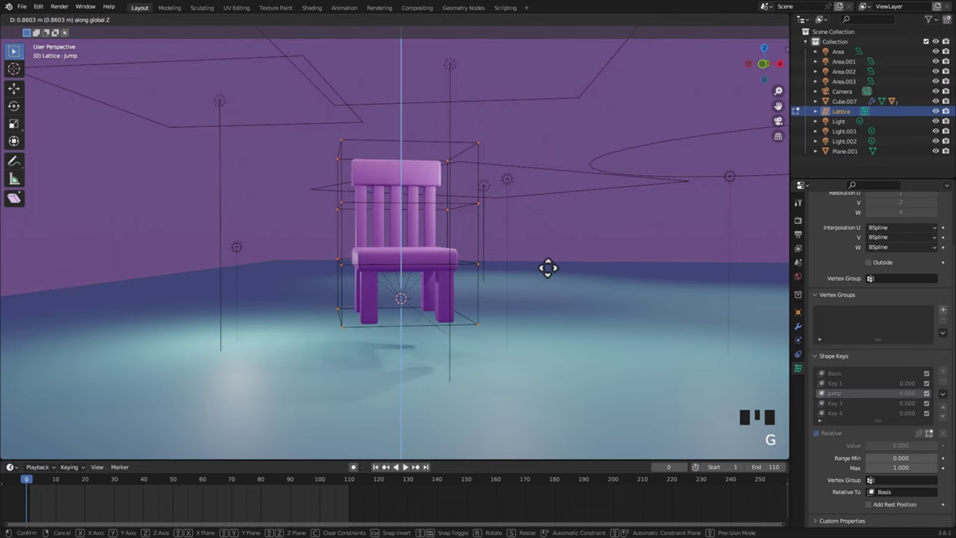
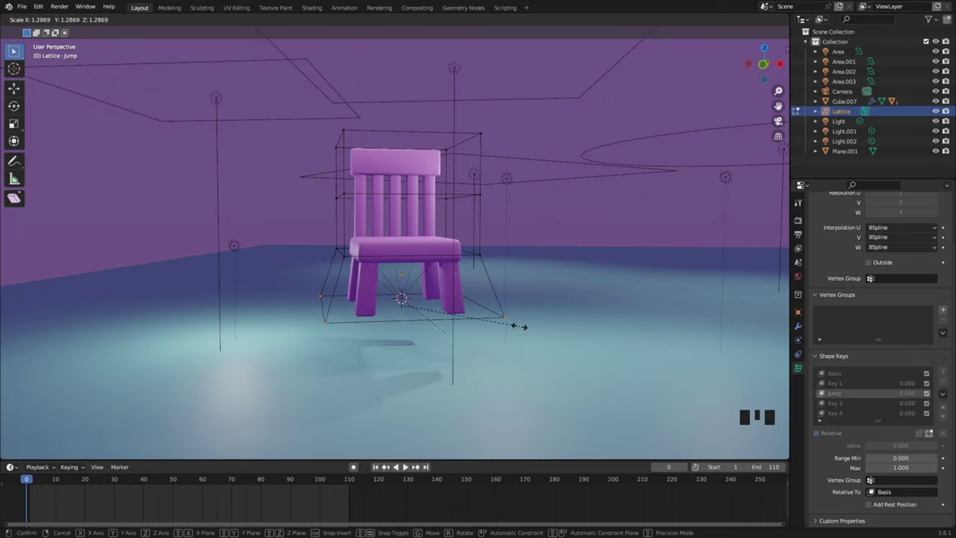
{"action": "key", "text": "Tab"}
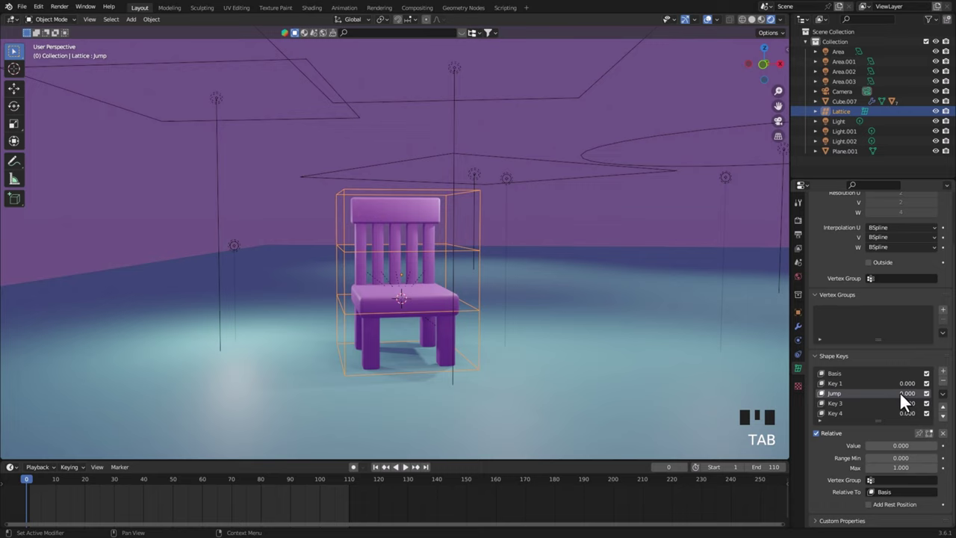
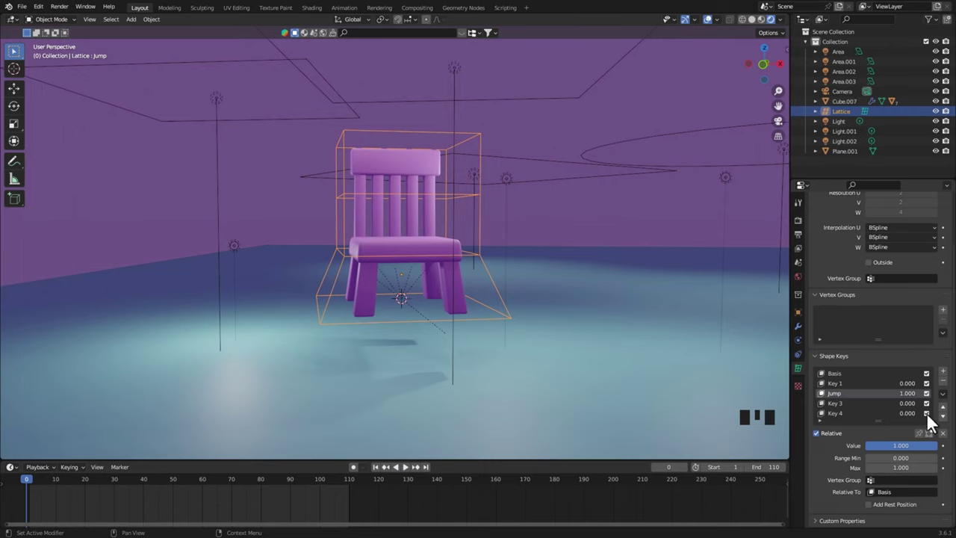
Set Jump to 1 and raise the top lattice points higher so the chair stretches taller
{"action": "left_click_drag", "start_coordinate": [630, 388], "coordinate": [611, 376]}
{"action": "key", "text": "Tab"}
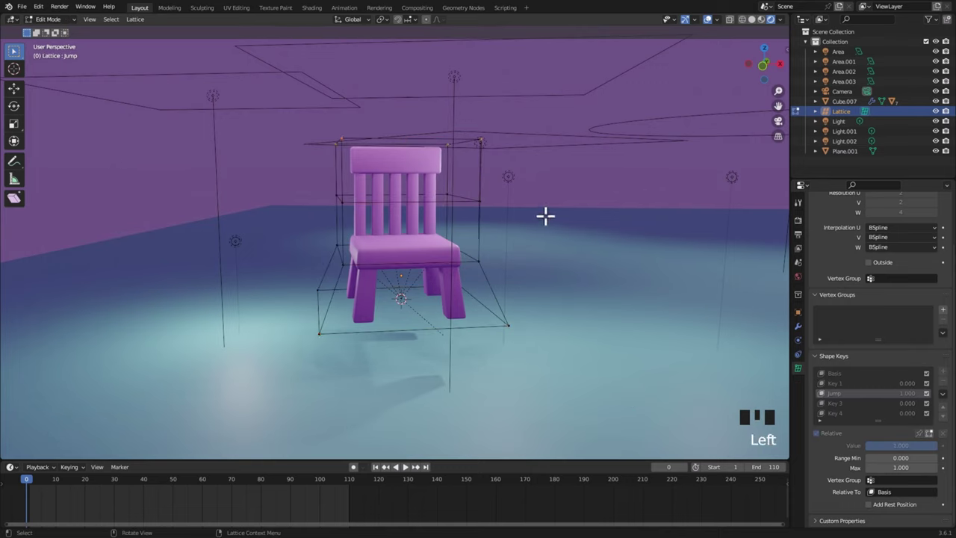
{"action": "key", "text": "g"}
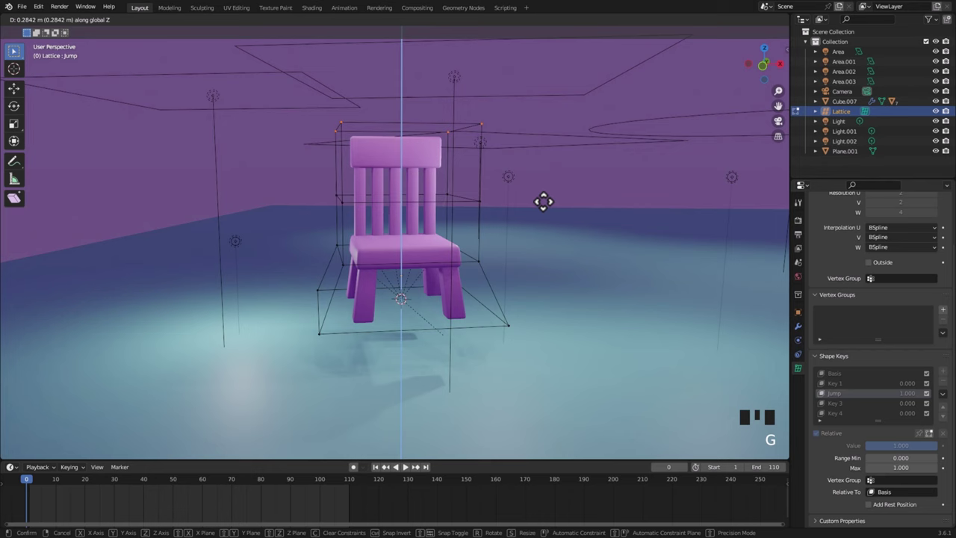
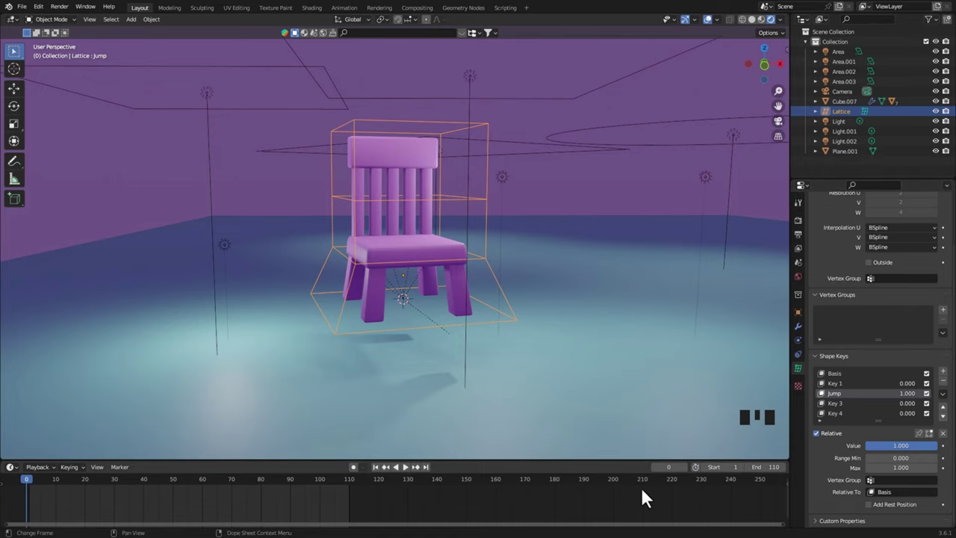
{"action": "left_click_drag", "start_coordinate": [649, 406], "coordinate": [861, 416]}
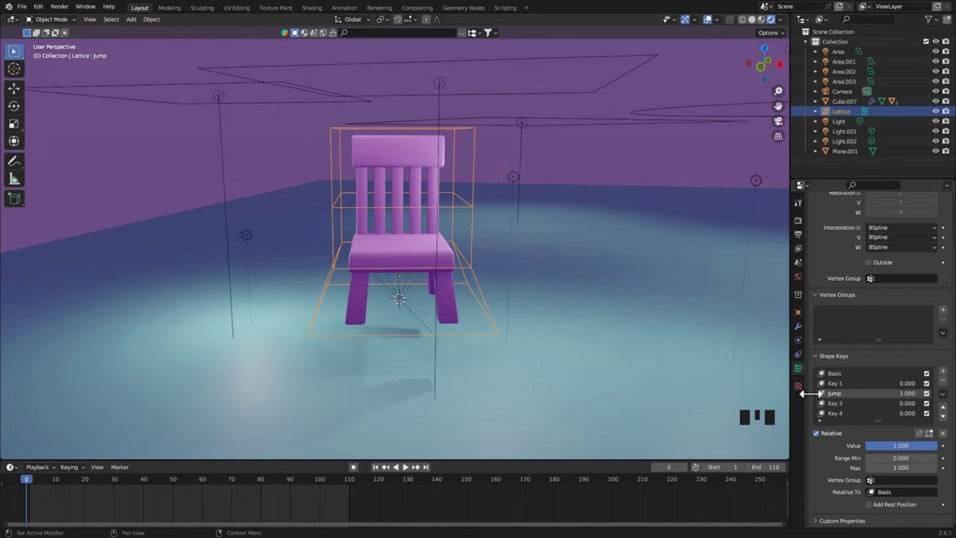
{"action": "left_click_drag", "start_coordinate": [913, 402], "coordinate": [816, 418]}
{"action": "left_click_drag", "start_coordinate": [584, 385], "coordinate": [577, 357]}
Edit Key 3 by raising the top points and pushing one top corner sideways
{"action": "key", "text": "Tab"}
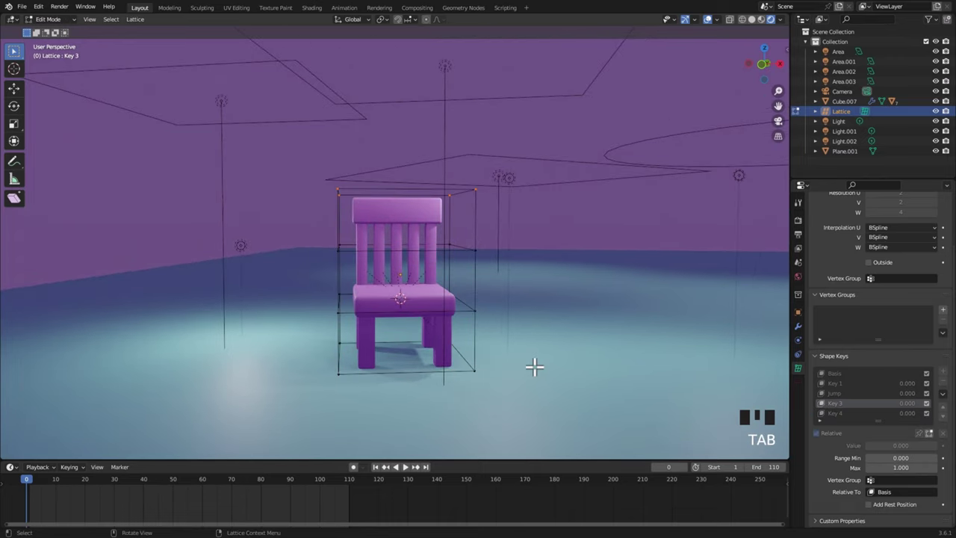
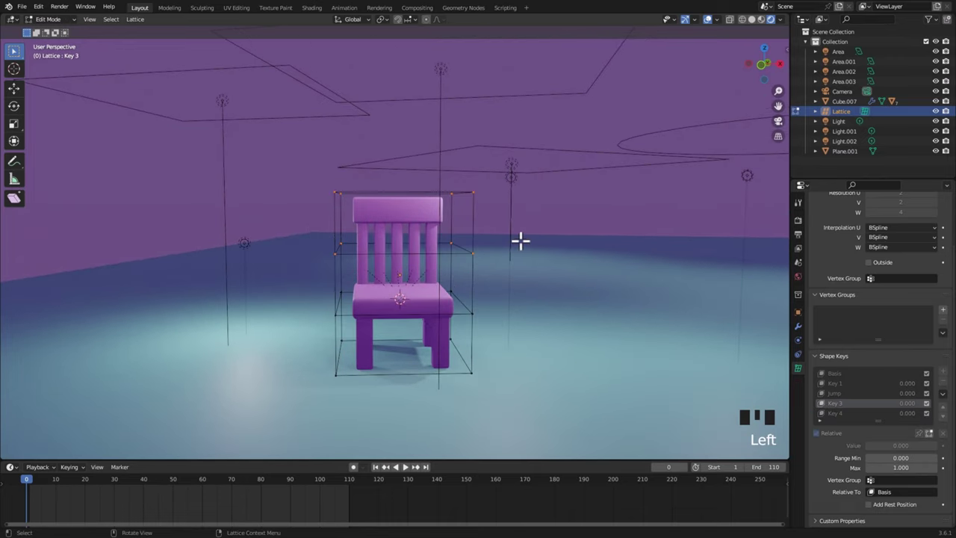
{"action": "key", "text": "g"}
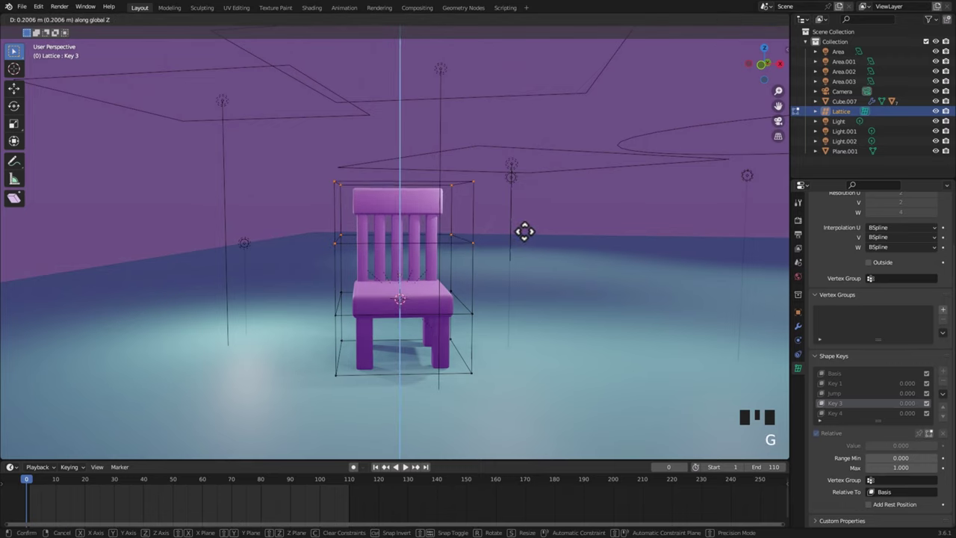
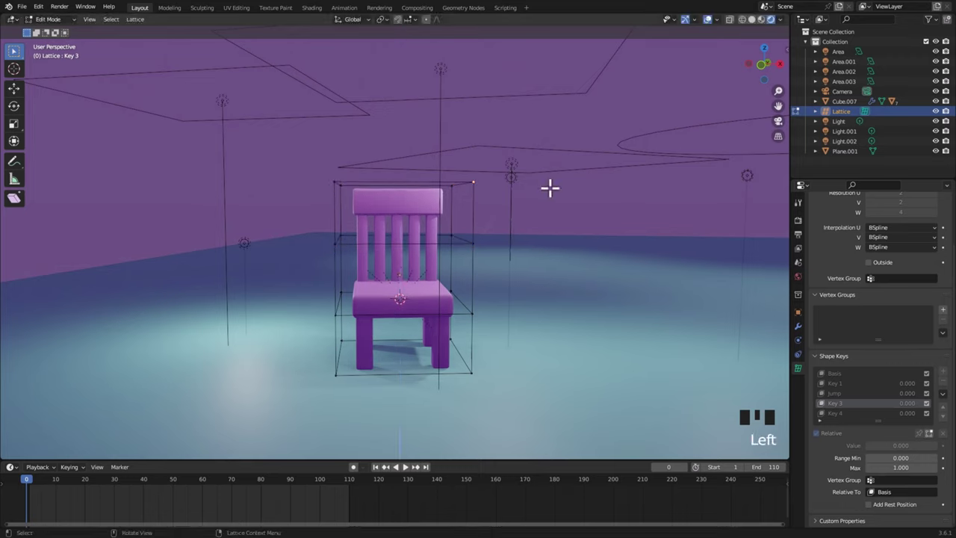
{"action": "key", "text": "g"}
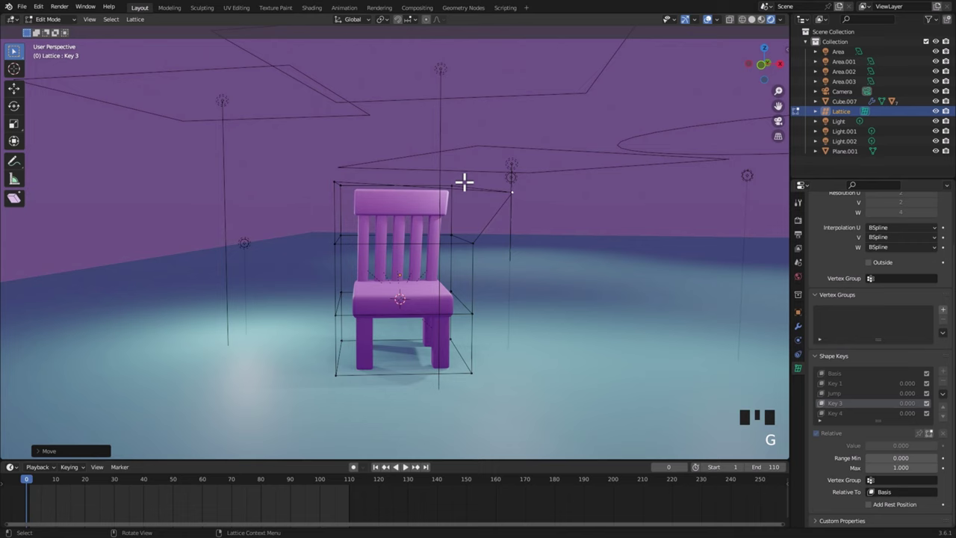
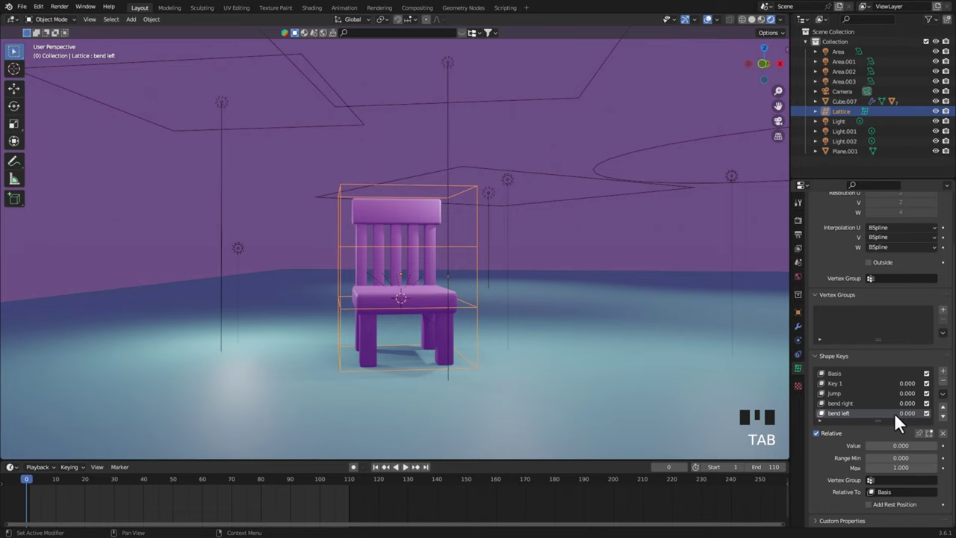
Pull the view back from the chair and keyframe a shape key strength at zero on frame 0
{"action": "left_click_drag", "start_coordinate": [911, 421], "coordinate": [598, 362]}
{"action": "left_click_drag", "start_coordinate": [598, 362], "coordinate": [913, 411]}
{"action": "left_click_drag", "start_coordinate": [913, 411], "coordinate": [601, 363]}
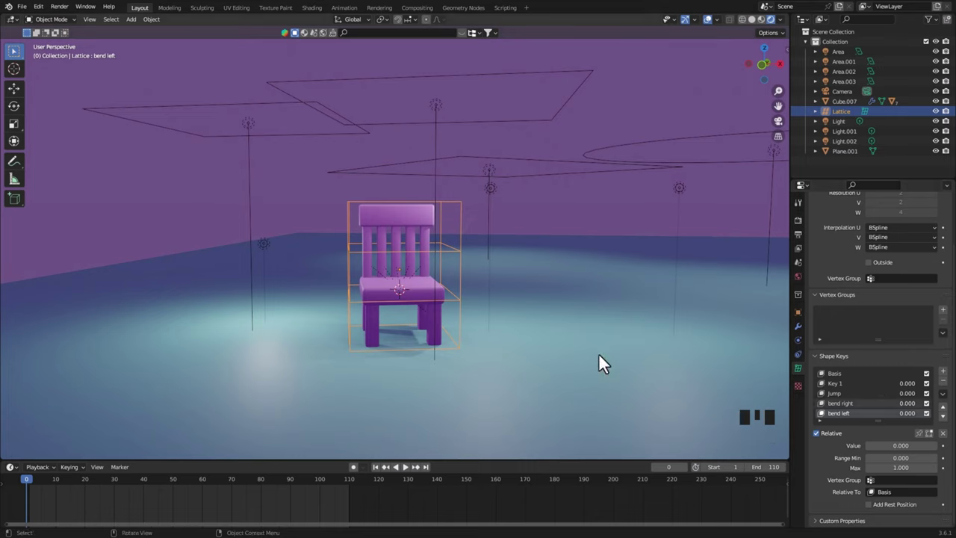
{"action": "key", "text": "ctrl+s"}
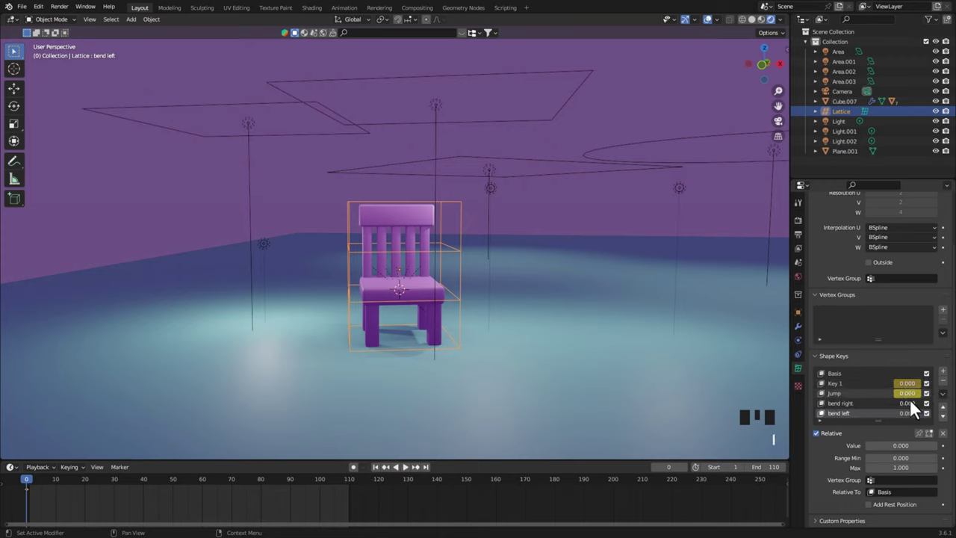
Keyframe the remaining shape key strengths at zero, then move to frame 10
{"action": "key", "text": "i"}
{"action": "key", "text": "i"}
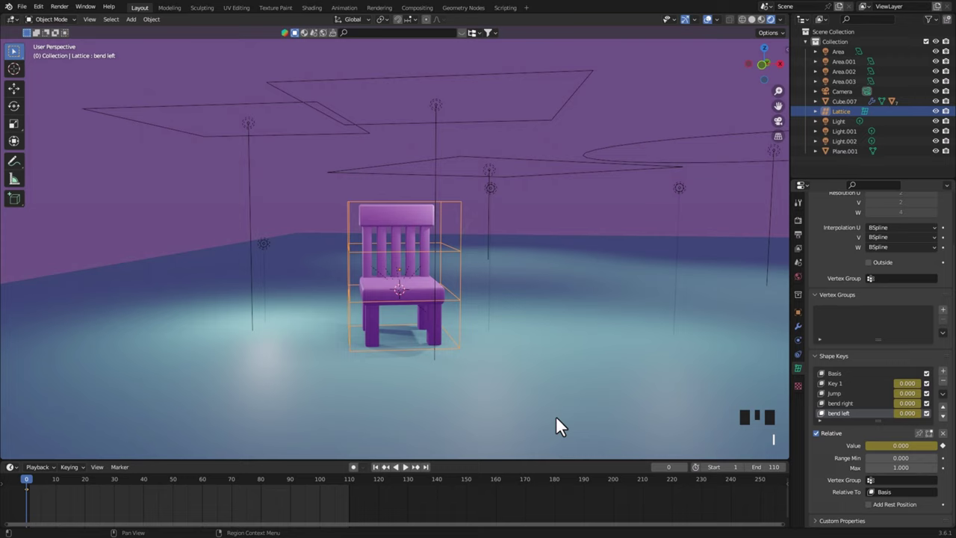
{"action": "left_click", "coordinate": [67, 487]}
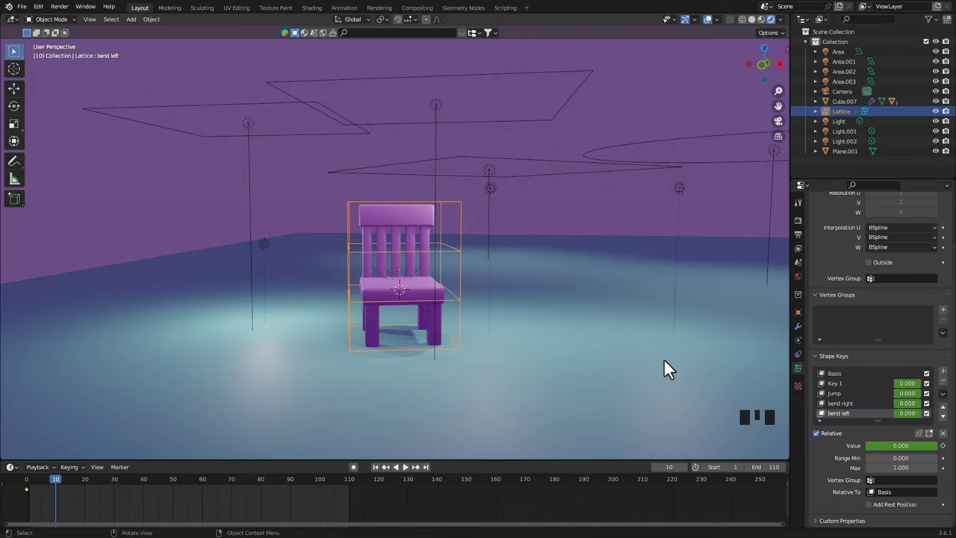
Raise the Jump shape key to full strength and keyframe all four values at frame 10
{"action": "left_click_drag", "start_coordinate": [907, 402], "coordinate": [904, 396]}
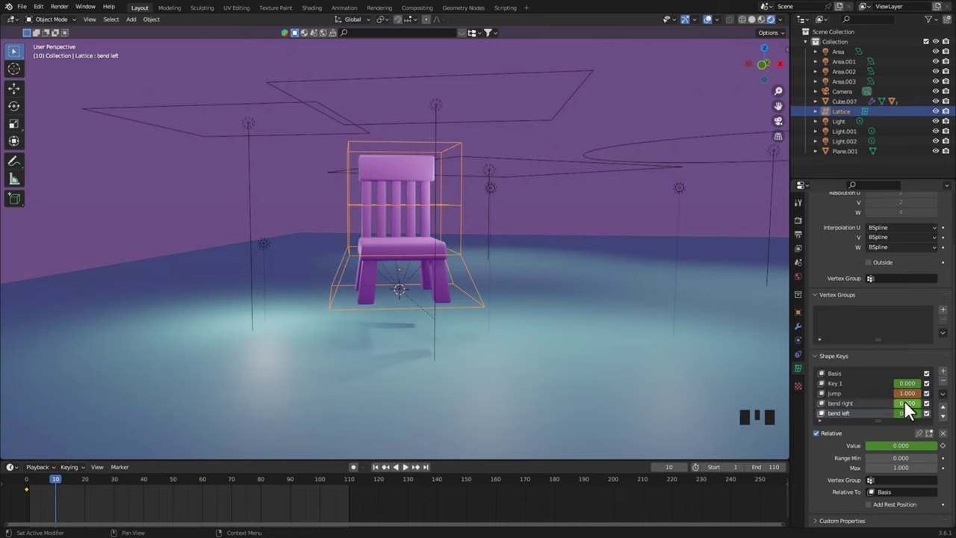
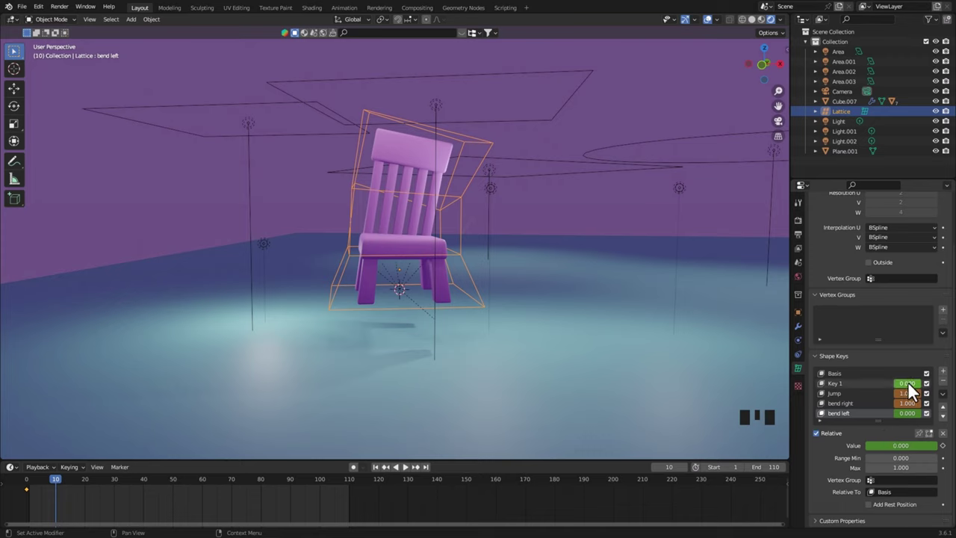
{"action": "key", "text": "i"}
{"action": "key", "text": "i"}
{"action": "key", "text": "i"}
{"action": "key", "text": "i"}
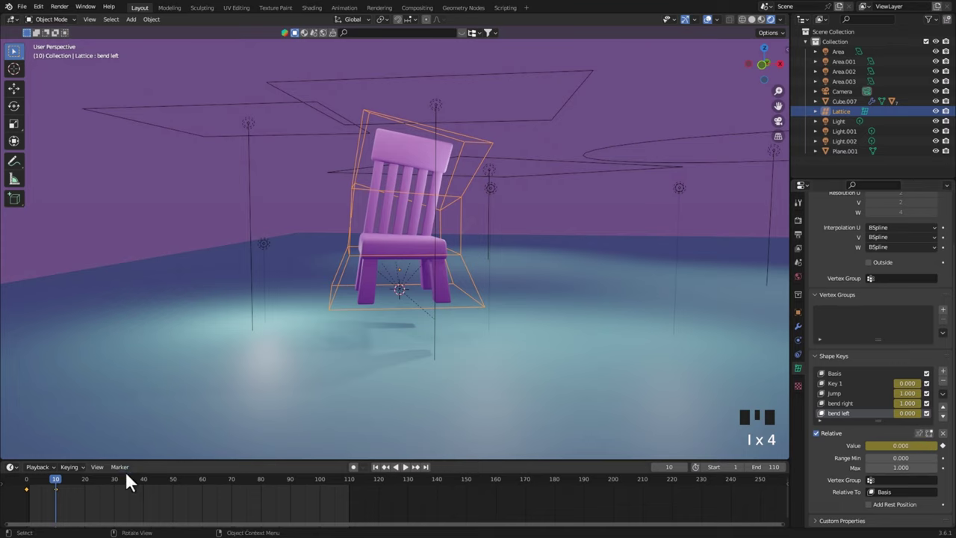
{"action": "left_click_drag", "start_coordinate": [63, 486], "coordinate": [91, 484]}
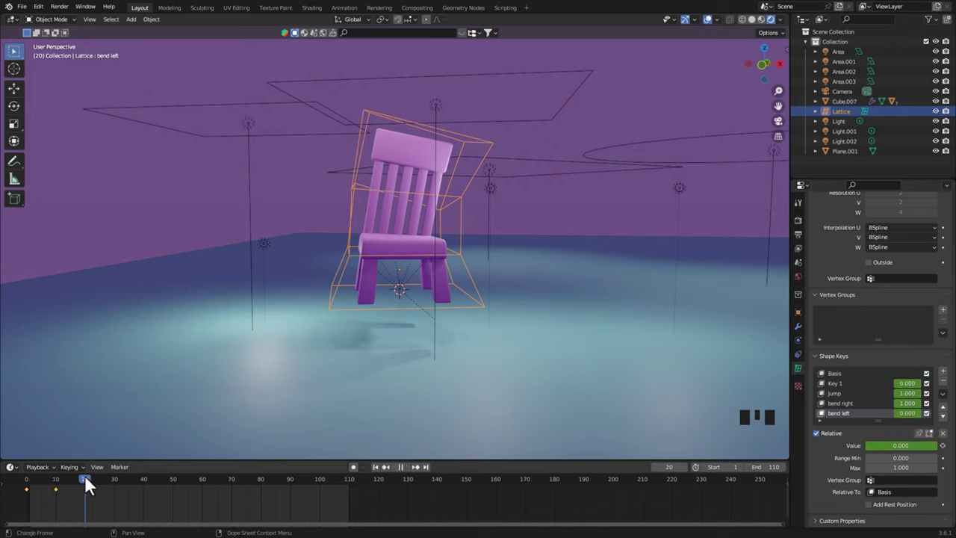
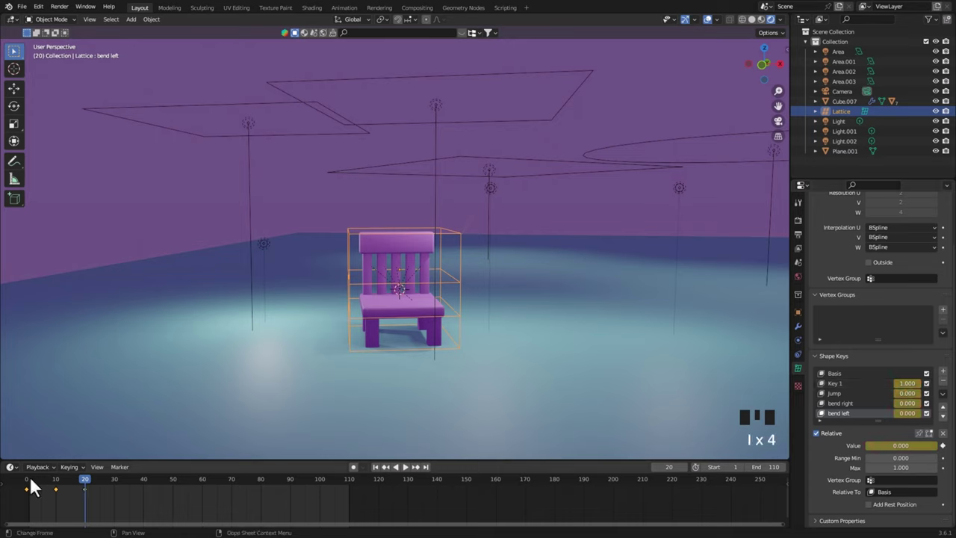
At frame 30 set two shape key values for the right bend and keyframe them, then move to frame 40
{"action": "left_click_drag", "start_coordinate": [102, 487], "coordinate": [902, 410]}
{"action": "left_click_drag", "start_coordinate": [908, 401], "coordinate": [908, 423]}
{"action": "left_click_drag", "start_coordinate": [909, 420], "coordinate": [938, 427]}
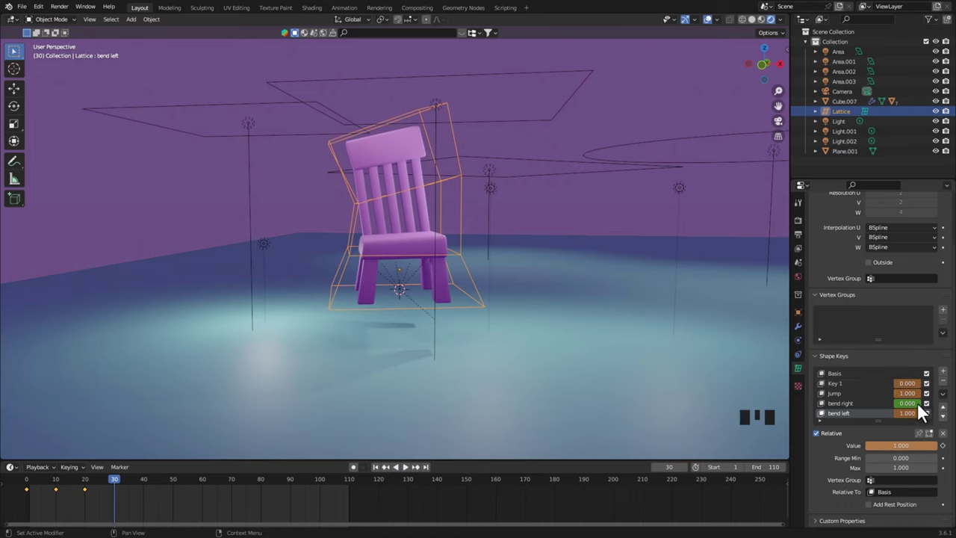
{"action": "key", "text": "i"}
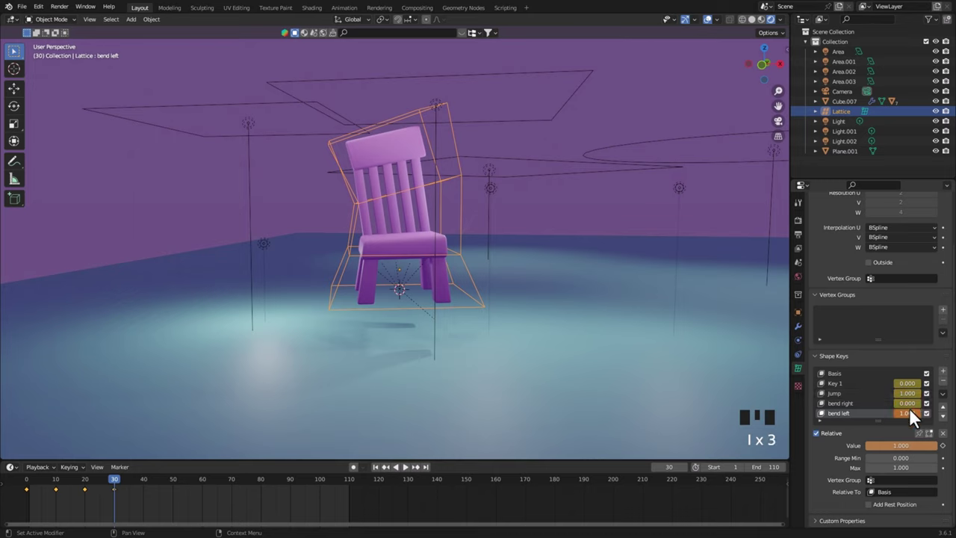
{"action": "key", "text": "i"}
{"action": "left_click_drag", "start_coordinate": [121, 486], "coordinate": [745, 428]}
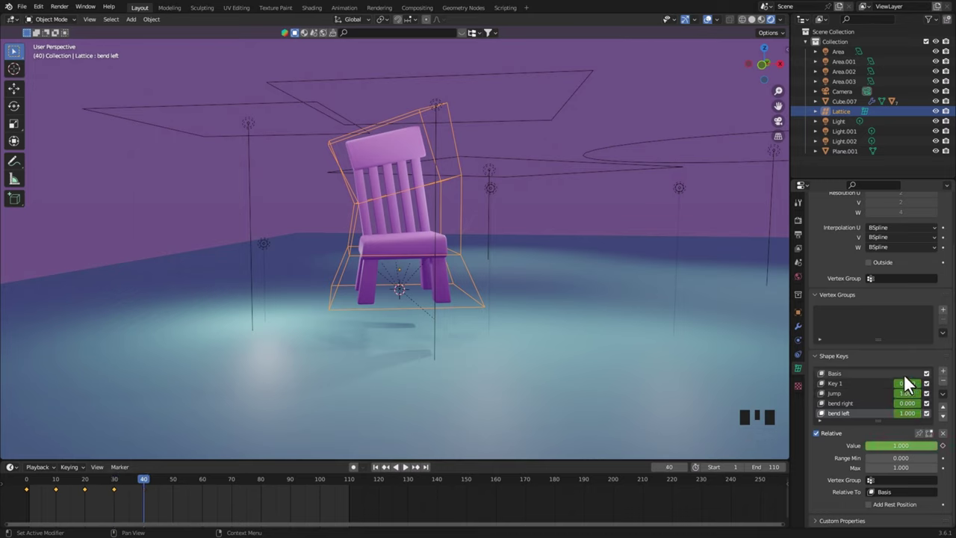
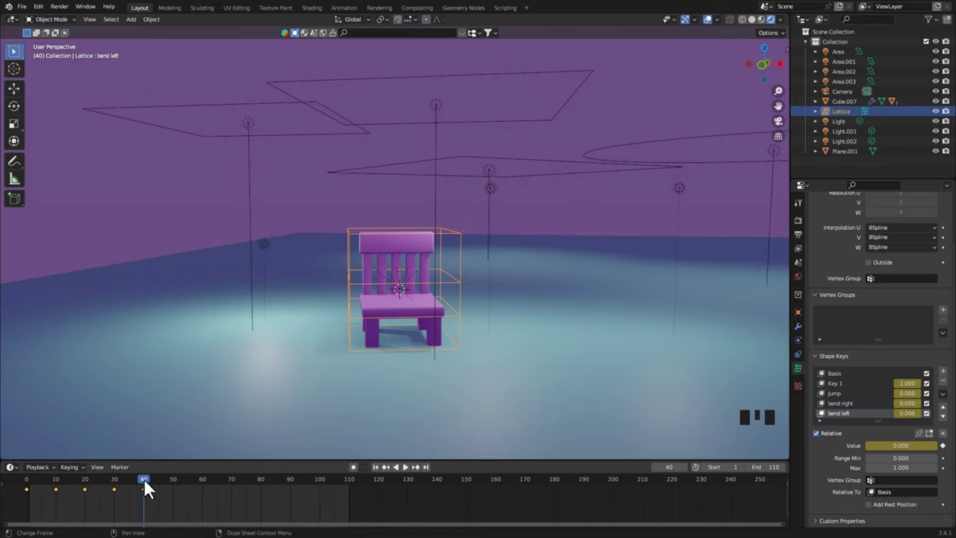
Copy the bent-left keyframe from frame 10 to 50 and the upright keyframe from 20 to 60
{"action": "left_click_drag", "start_coordinate": [151, 487], "coordinate": [139, 485]}
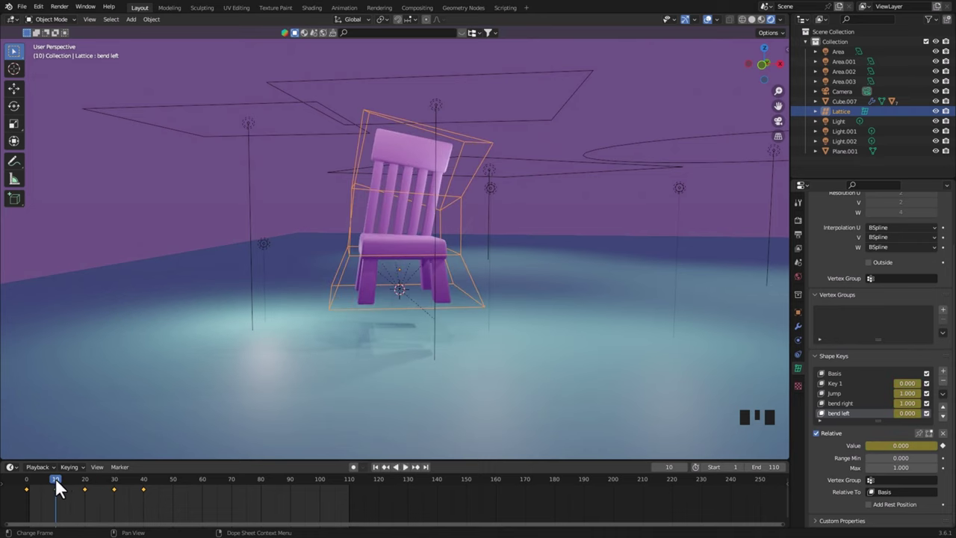
{"action": "left_click", "coordinate": [64, 496]}
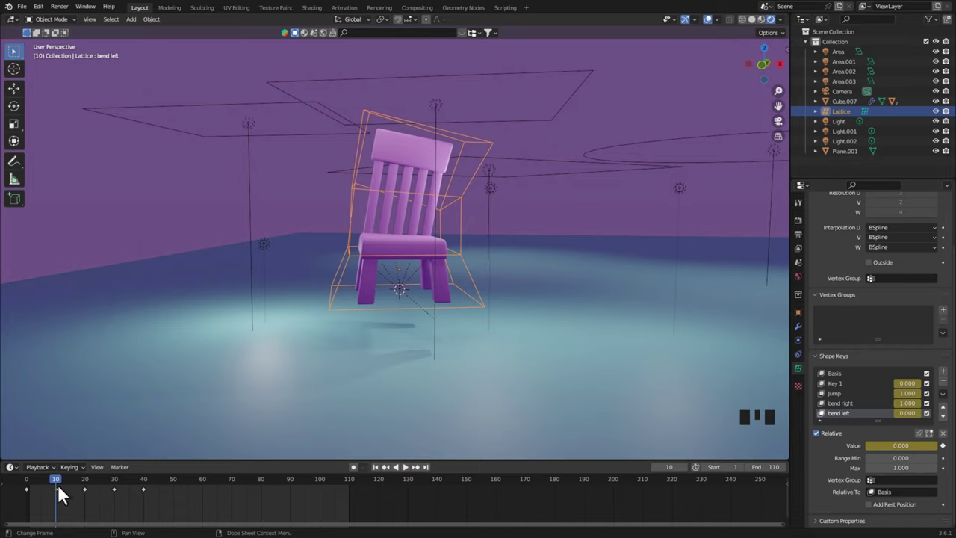
{"action": "key", "text": "ctrl+c"}
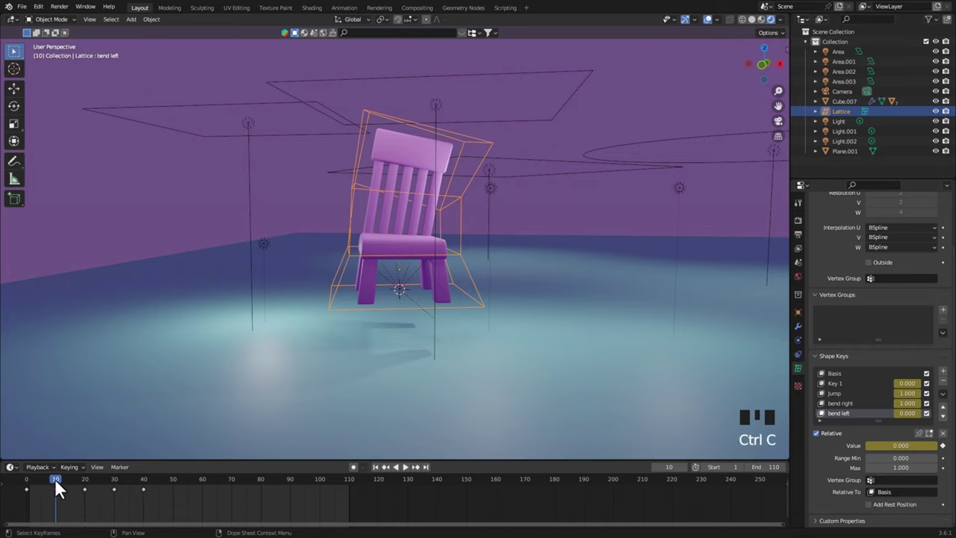
{"action": "left_click_drag", "start_coordinate": [77, 486], "coordinate": [182, 505]}
{"action": "key", "text": "ctrl+v"}
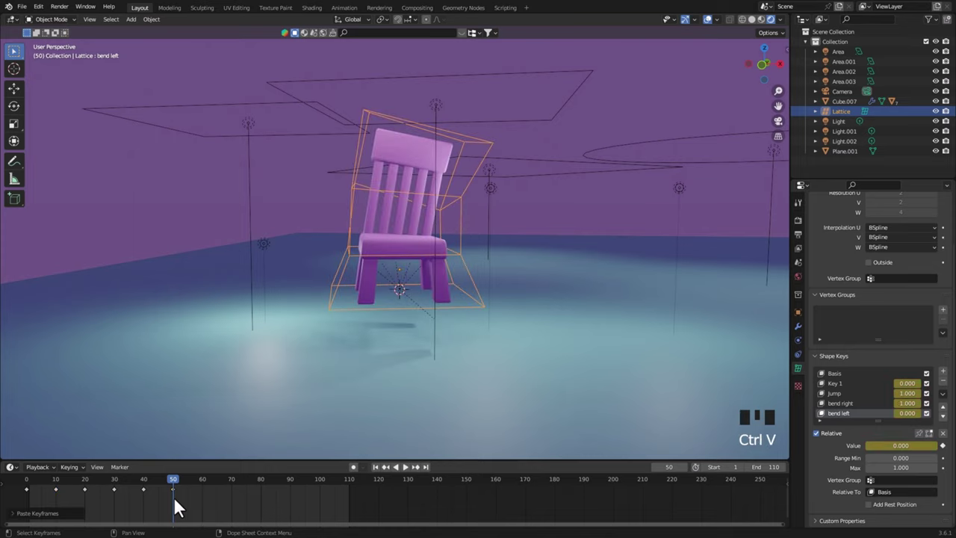
{"action": "left_click_drag", "start_coordinate": [179, 485], "coordinate": [156, 507]}
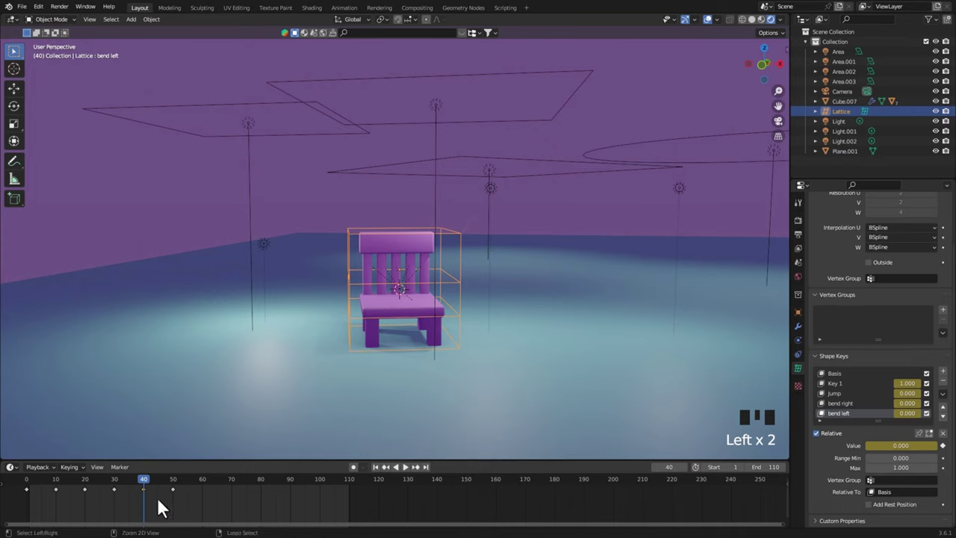
{"action": "key", "text": "ctrl+c"}
{"action": "left_click_drag", "start_coordinate": [155, 489], "coordinate": [212, 515]}
{"action": "key", "text": "ctrl+v"}
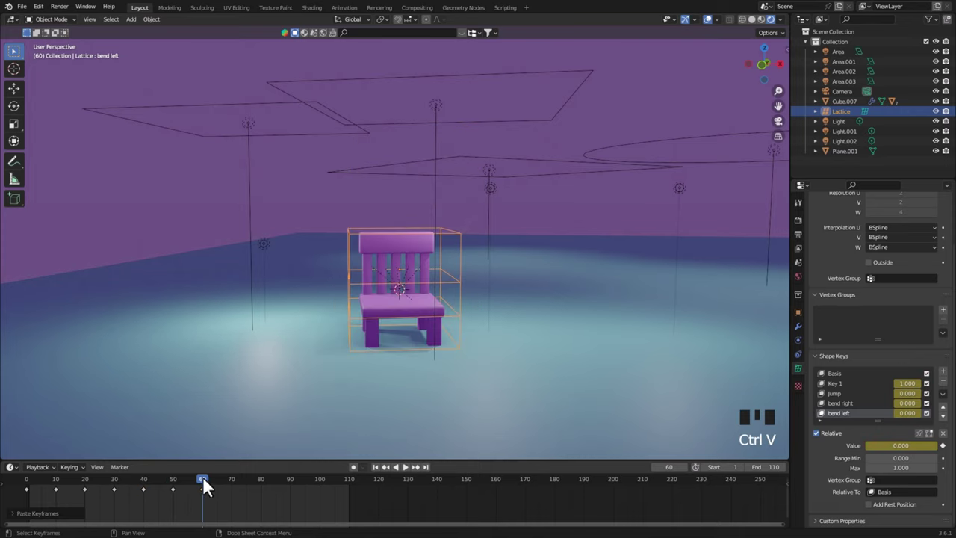
Copy the bent-right keyframe from frame 30 to 70 and the starting keyframe from 0 to 80
{"action": "left_click_drag", "start_coordinate": [160, 483], "coordinate": [121, 500]}
{"action": "left_click_drag", "start_coordinate": [115, 484], "coordinate": [112, 480]}
{"action": "key", "text": "ctrl+c"}
{"action": "left_click_drag", "start_coordinate": [145, 489], "coordinate": [233, 507]}
{"action": "key", "text": "ctrl+v"}
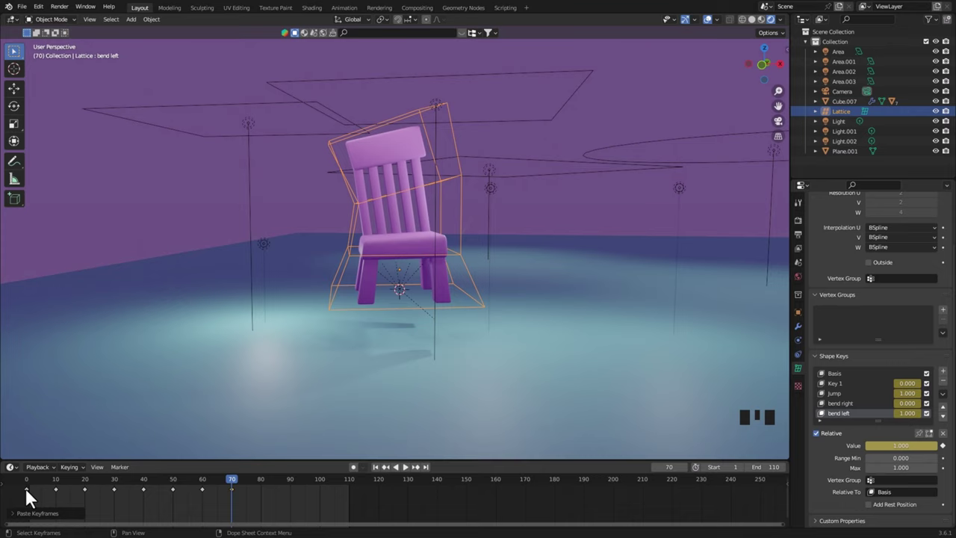
{"action": "left_click", "coordinate": [35, 498]}
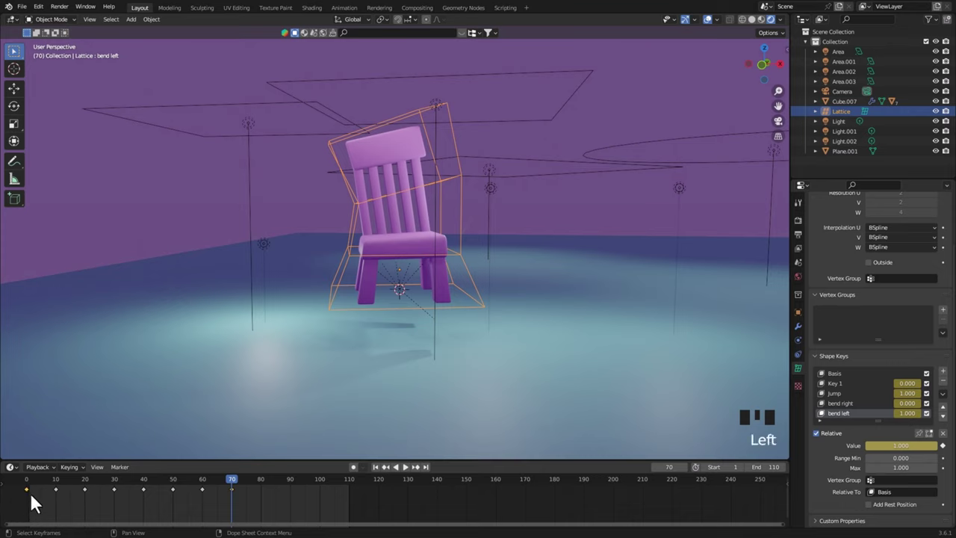
{"action": "key", "text": "ctrl+c"}
{"action": "left_click_drag", "start_coordinate": [252, 488], "coordinate": [268, 519]}
{"action": "key", "text": "ctrl+v"}
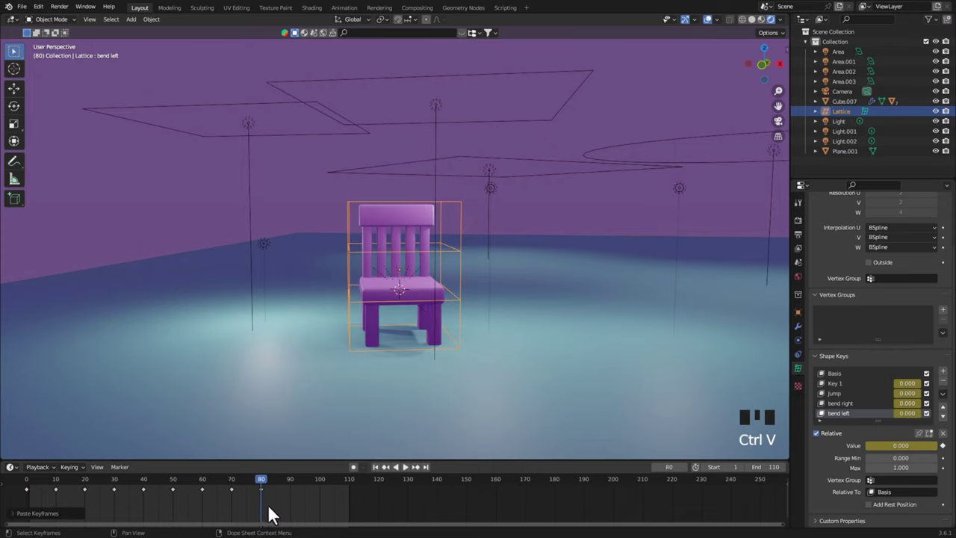
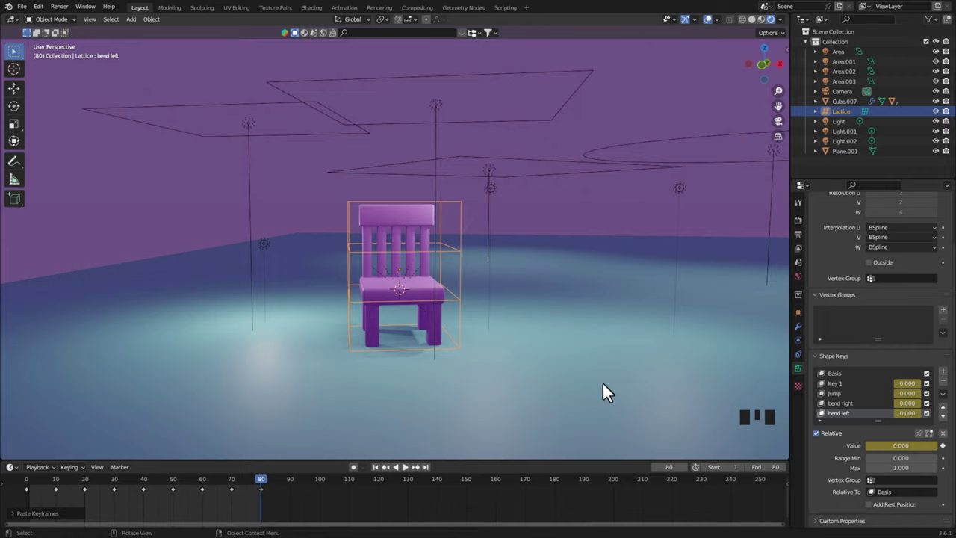
Save as chair.blend and set the render output to FFmpeg video with a chosen output quality
{"action": "key", "text": "ctrl+s"}
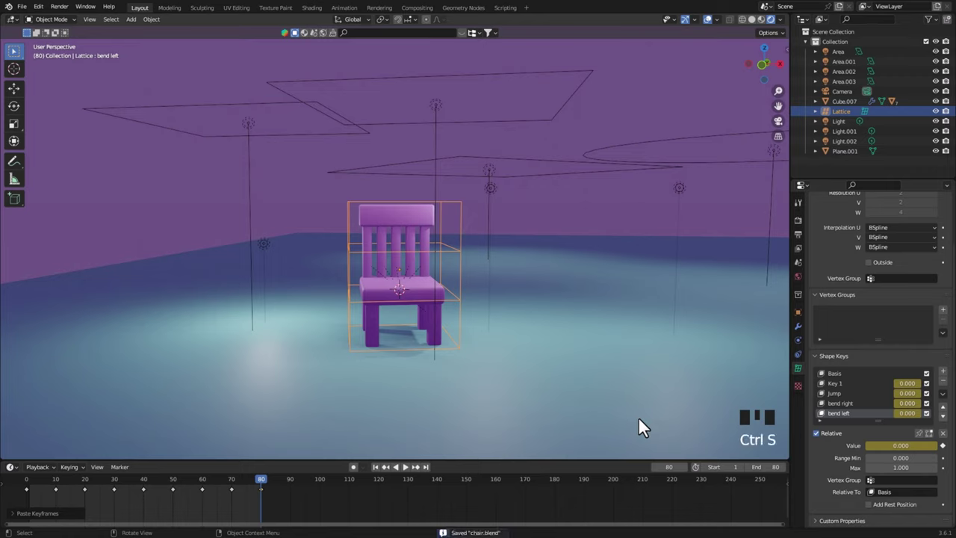
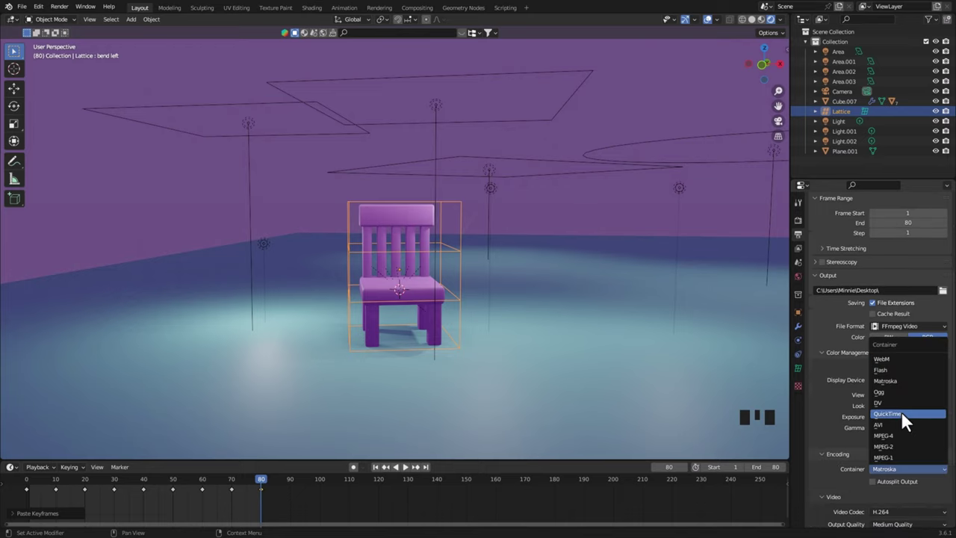
{"action": "scroll", "scroll_direction": "down", "scroll_amount": 3}
{"action": "scroll", "scroll_direction": "down", "scroll_amount": 3}
{"action": "left_click_drag", "start_coordinate": [924, 453], "coordinate": [941, 460]}
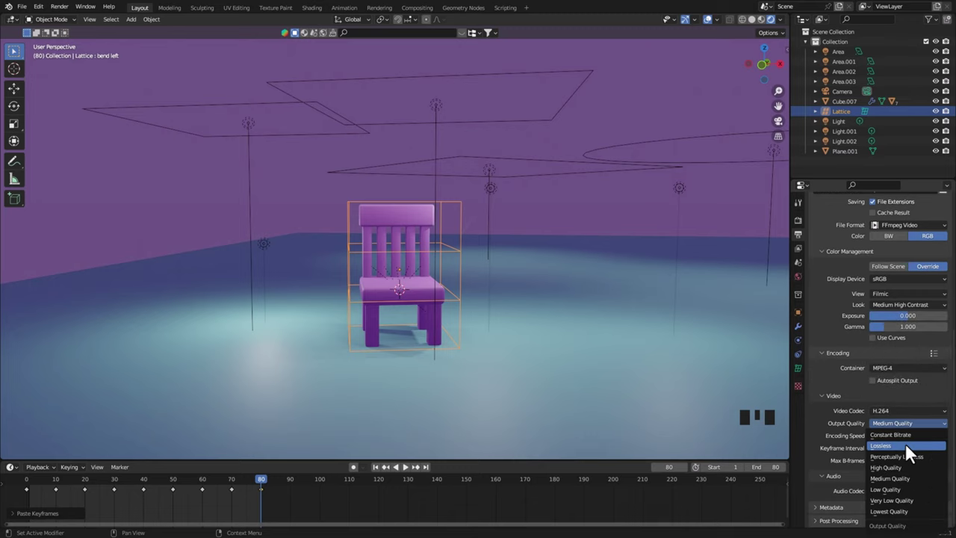
{"action": "left_click", "coordinate": [29, 494]}
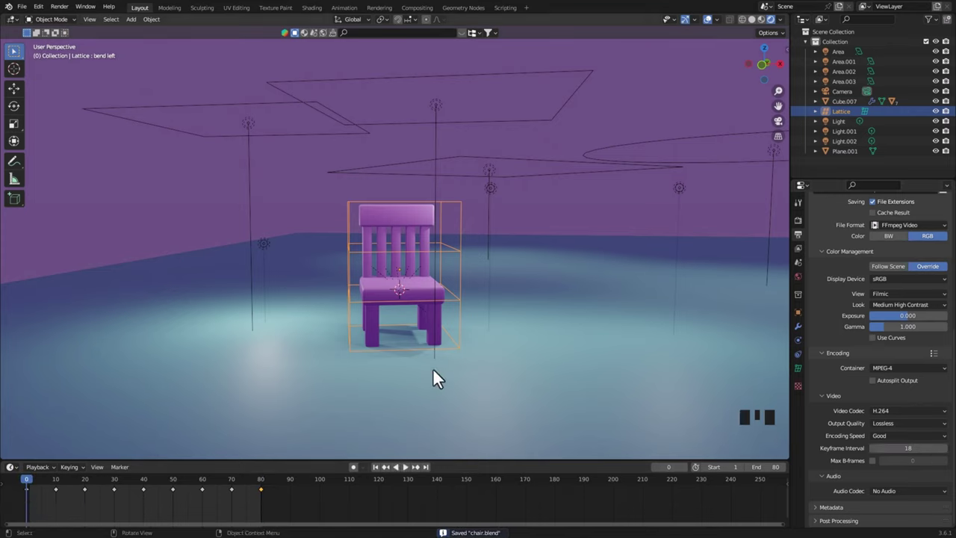
Deselect the lattice, play the looping jump animation and orbit around the chair
{"action": "left_click", "coordinate": [552, 226]}
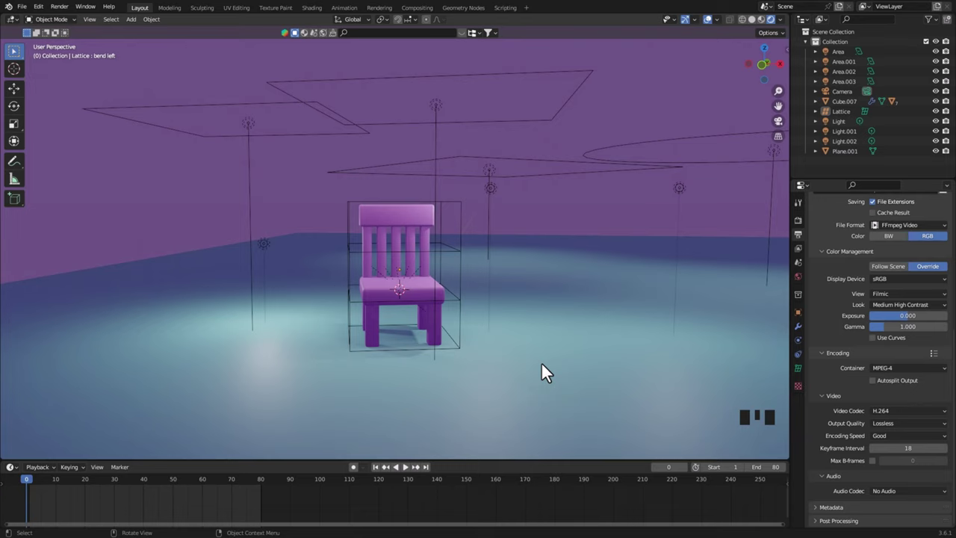
{"action": "key", "text": "space"}
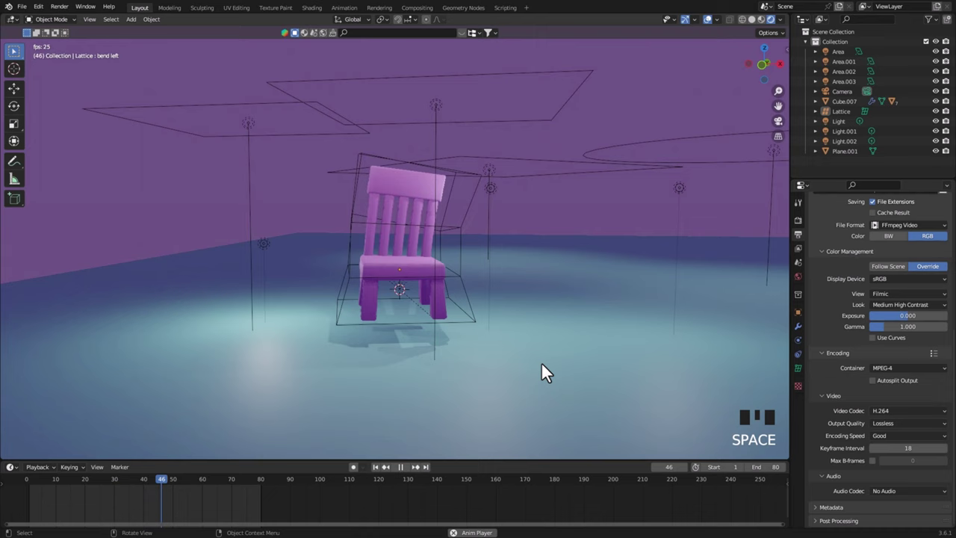
{"action": "left_click_drag", "start_coordinate": [560, 385], "coordinate": [519, 370]}
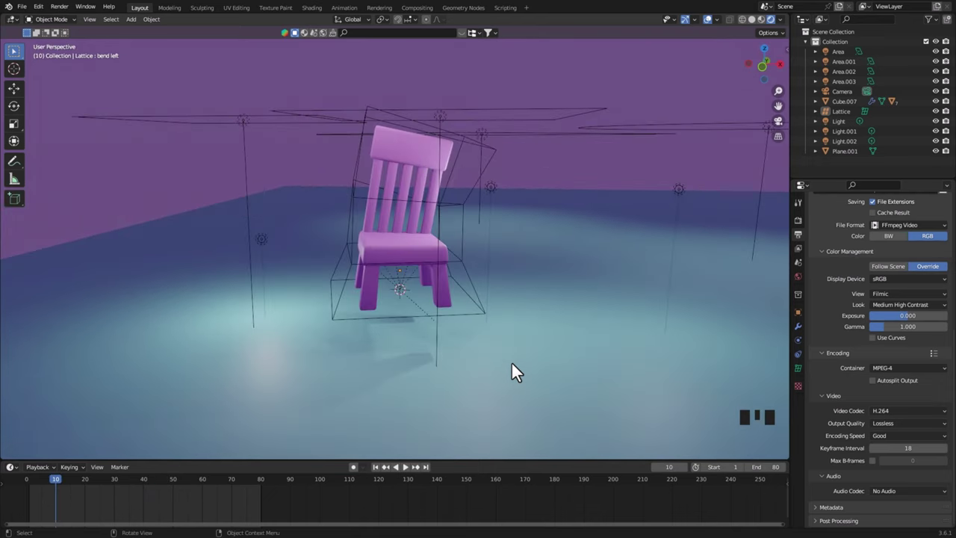